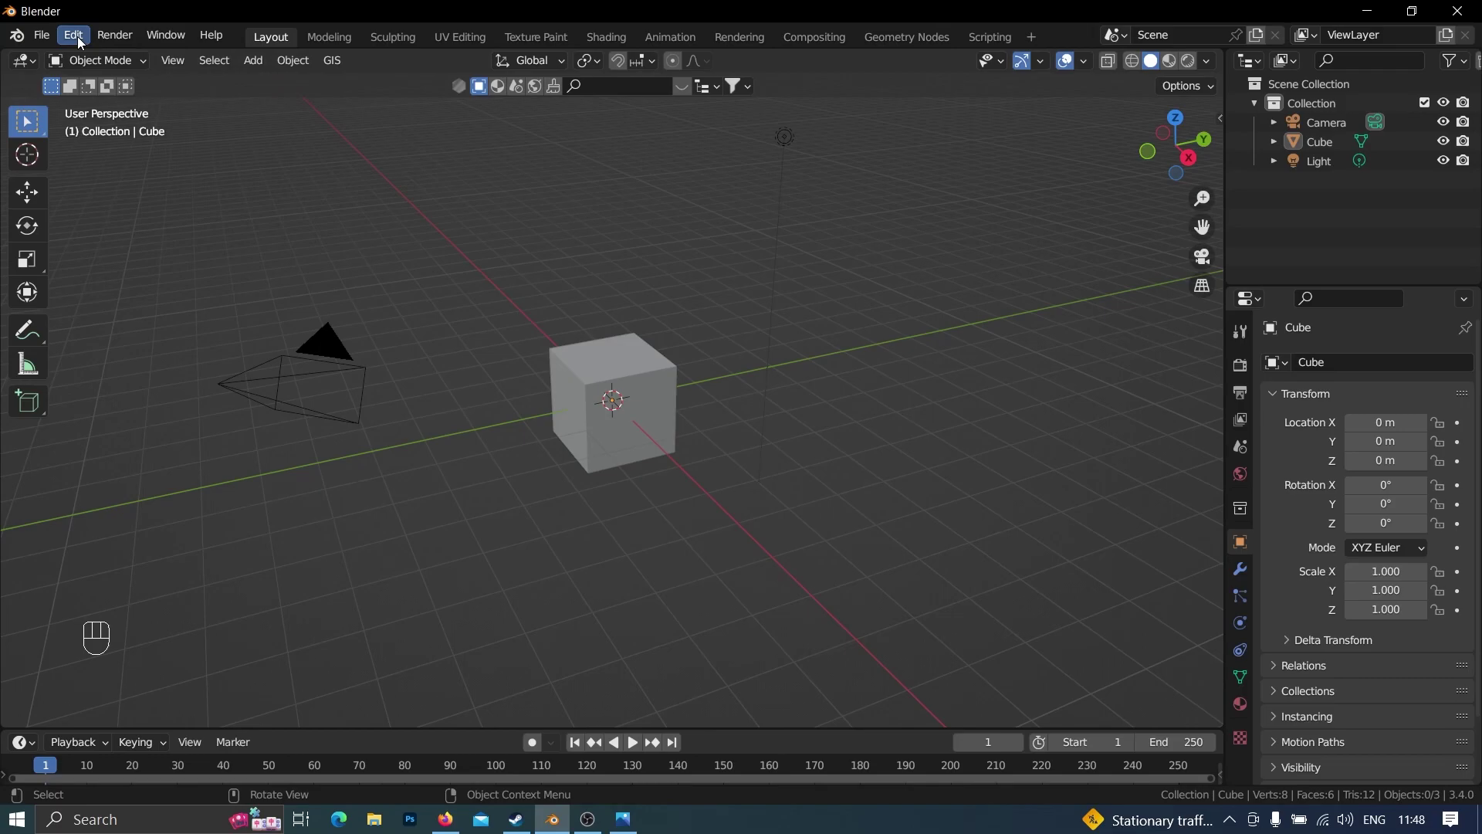
Bring up Blender's Preferences on the Add-ons list to enable Screencast Keys
drag(85, 43, 153, 313)
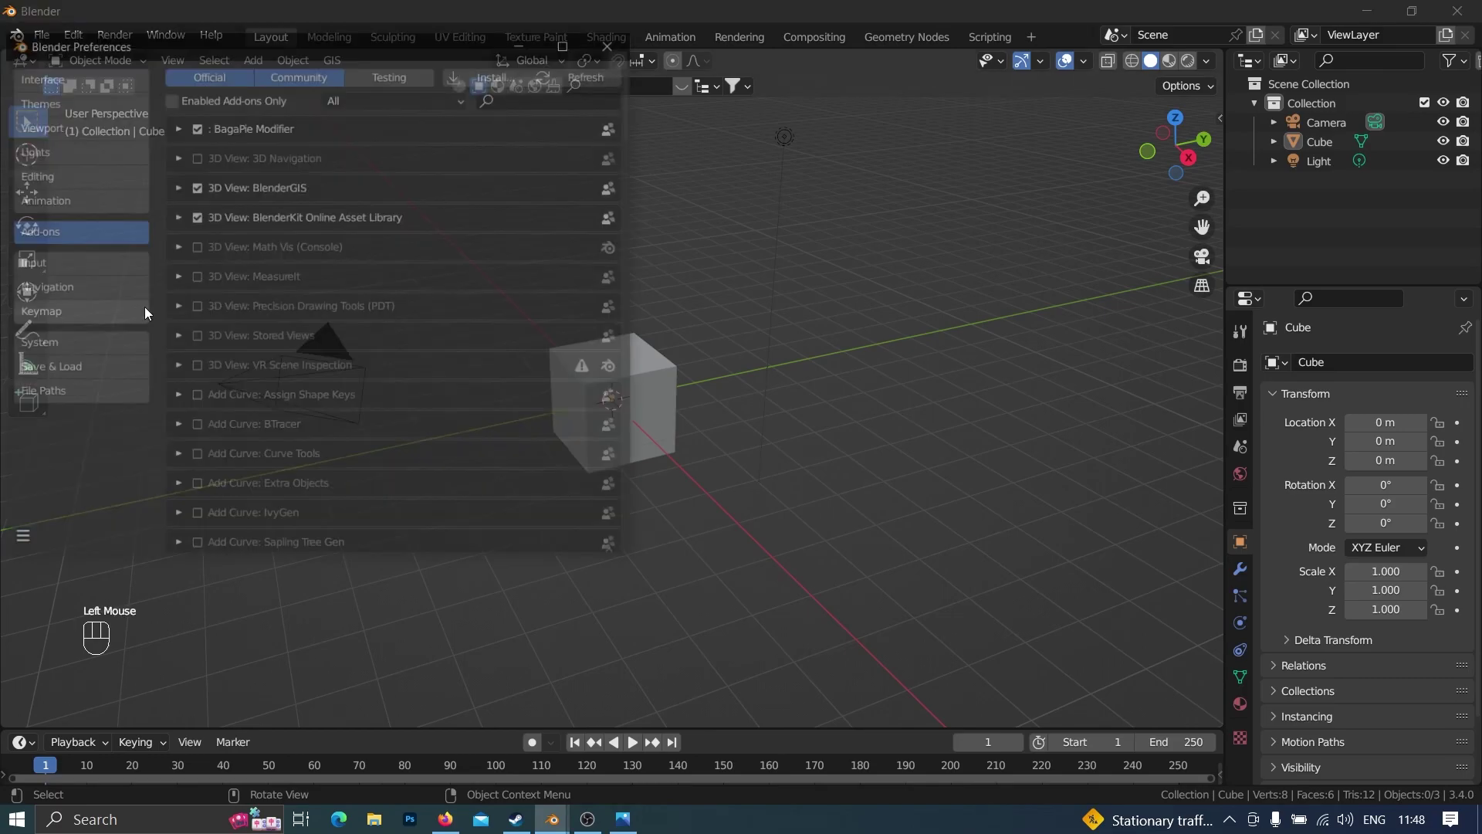
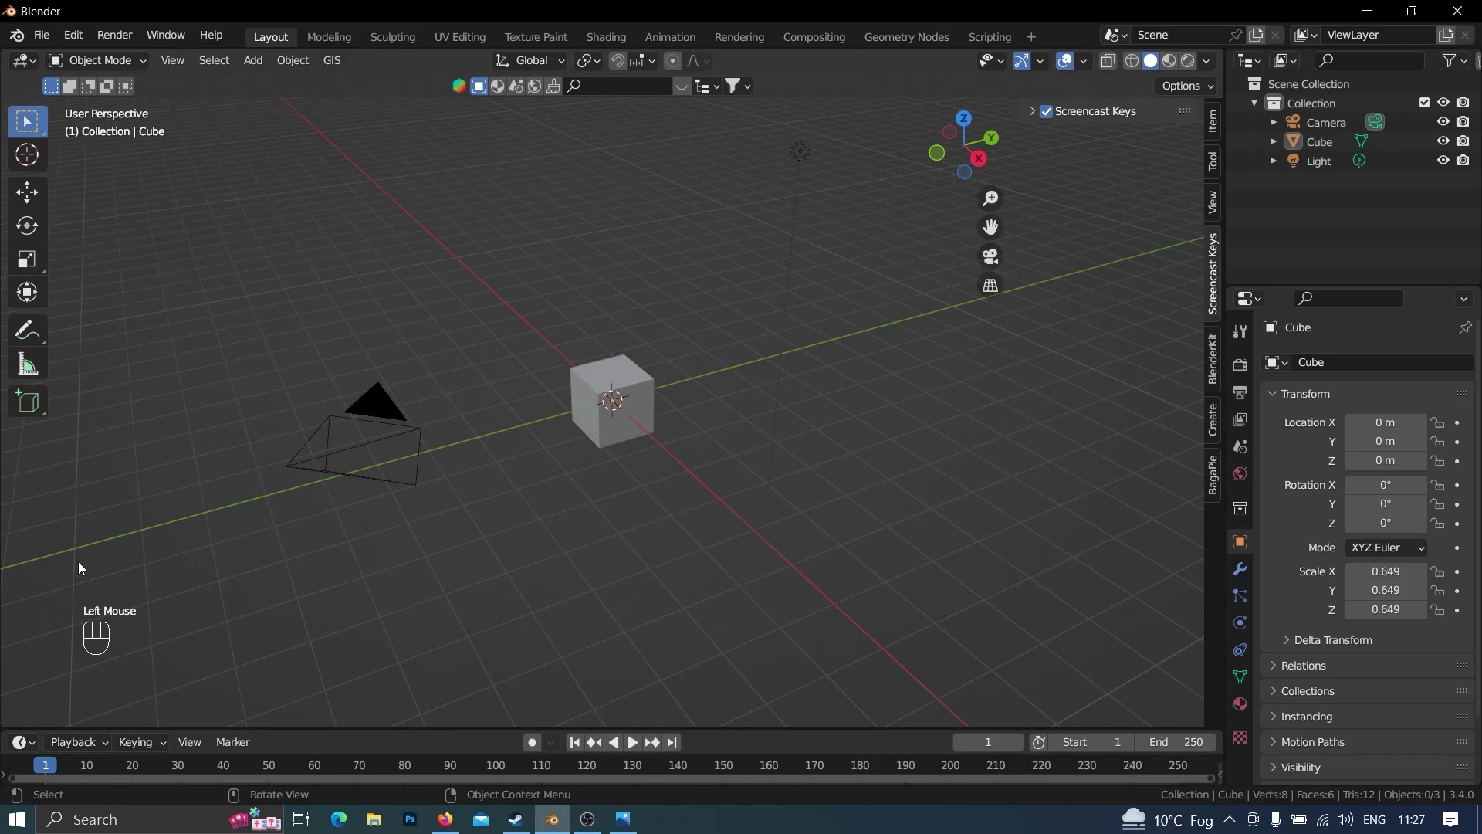
Select the cube and browse for a texture image in its IGS material options
click(610, 417)
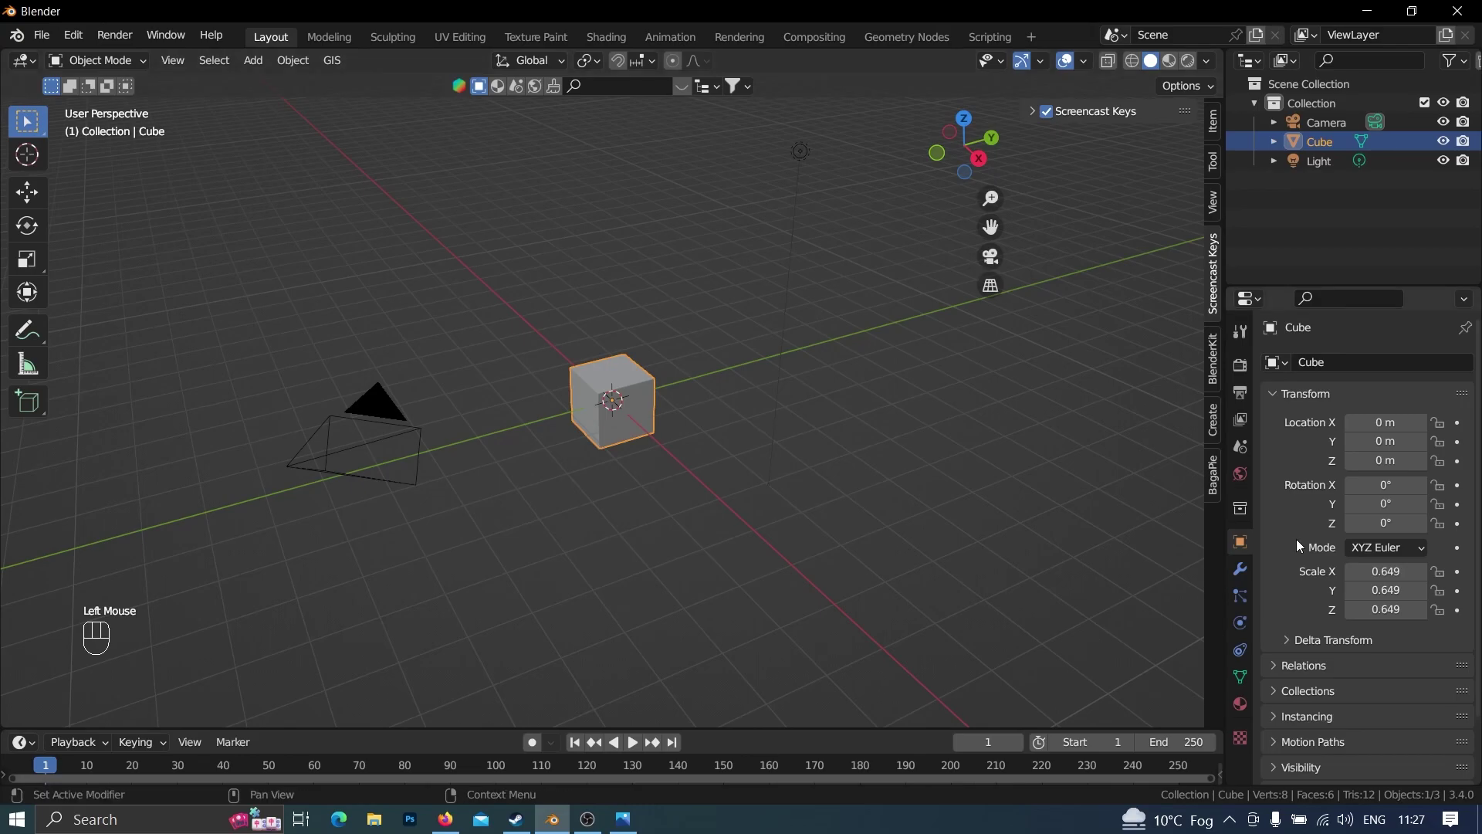
click(1244, 715)
scroll(up, 3)
scroll(down, 3)
scroll(down, 3)
drag(1344, 536, 905, 357)
scroll(down, 3)
click(1349, 512)
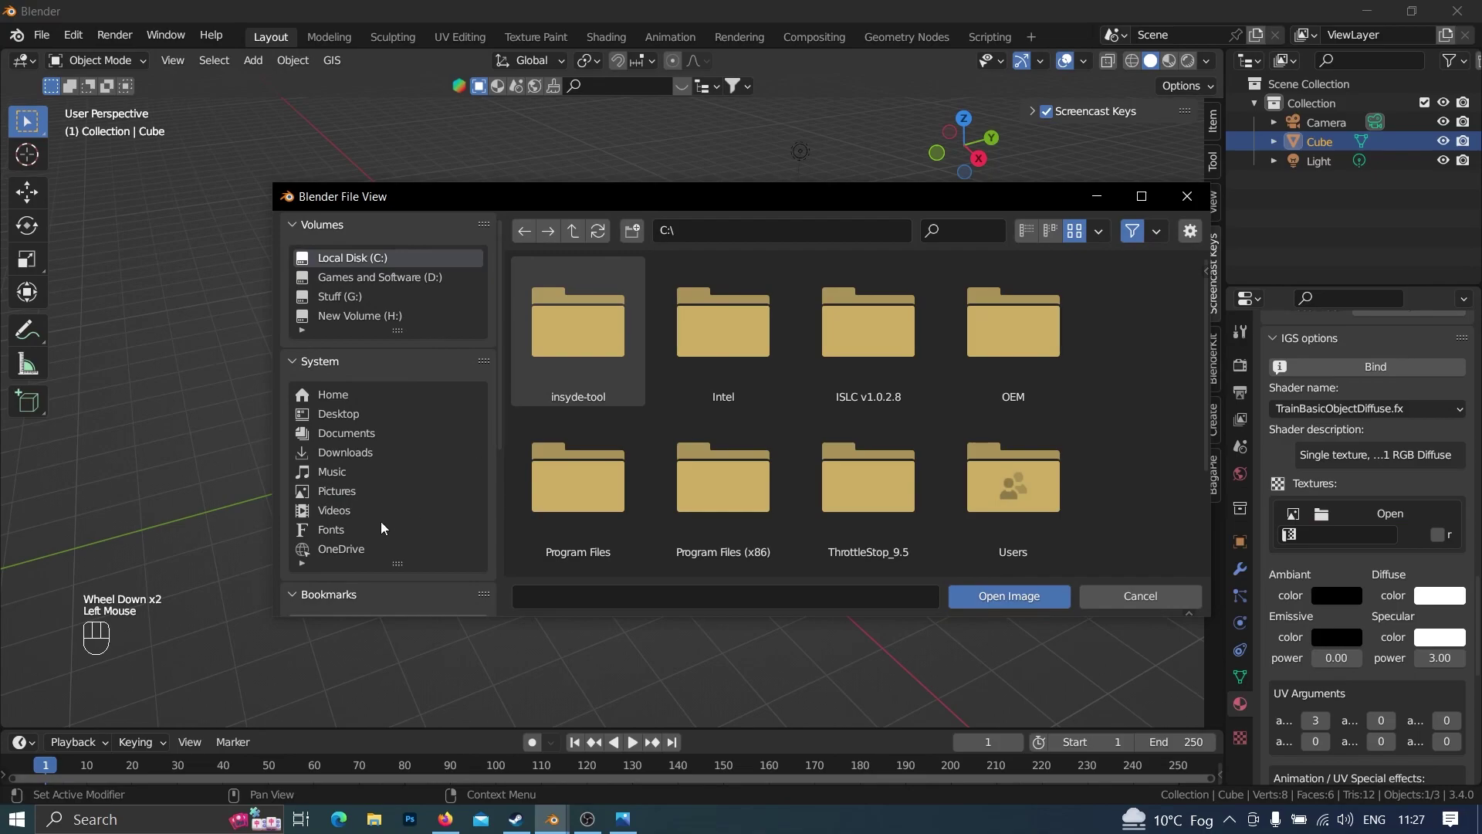
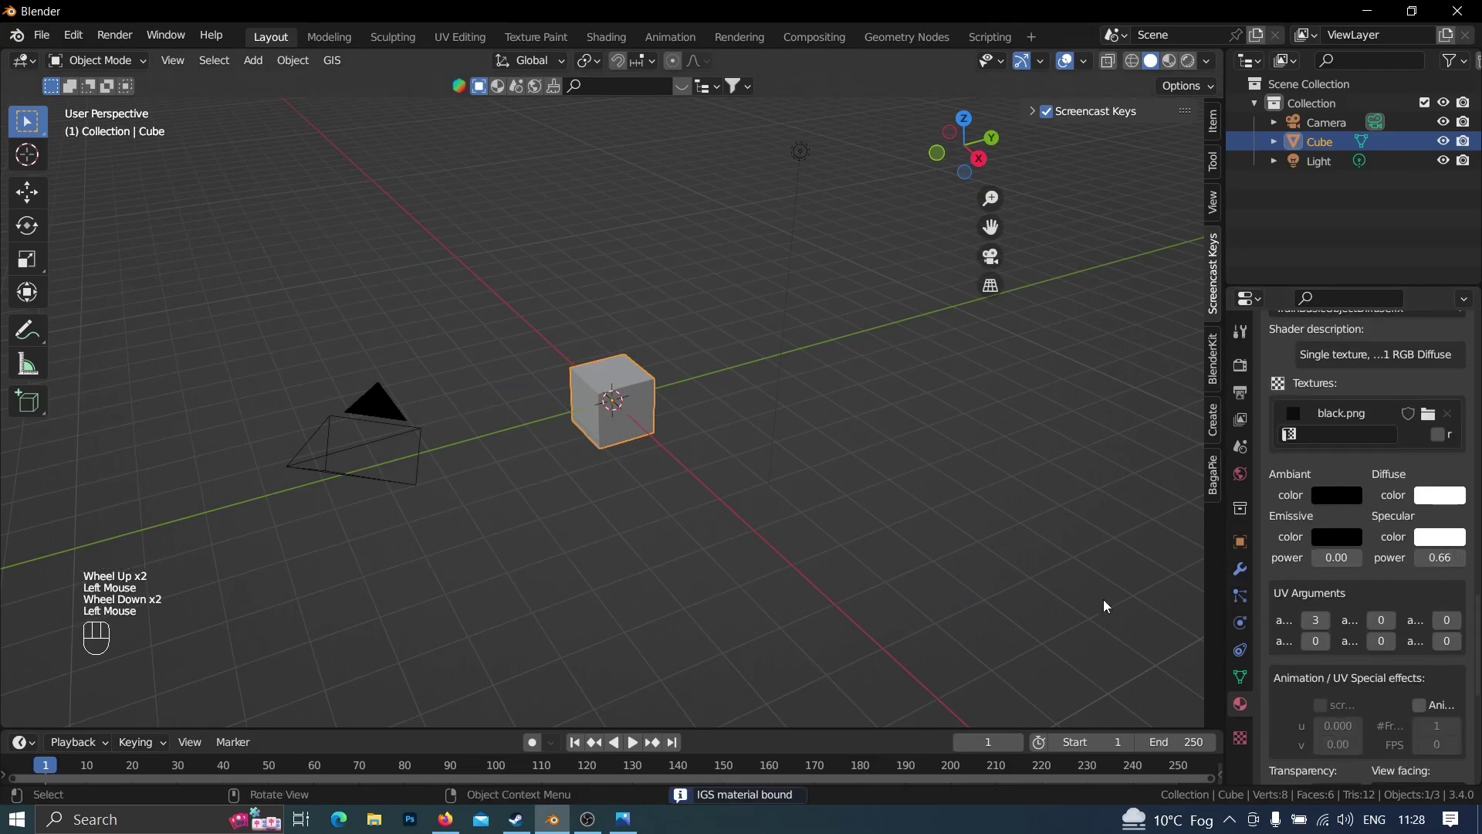
Apply the bound cube's scale with Ctrl+A
scroll(up, 3)
scroll(down, 3)
scroll(down, 3)
scroll(up, 3)
scroll(up, 3)
scroll(up, 3)
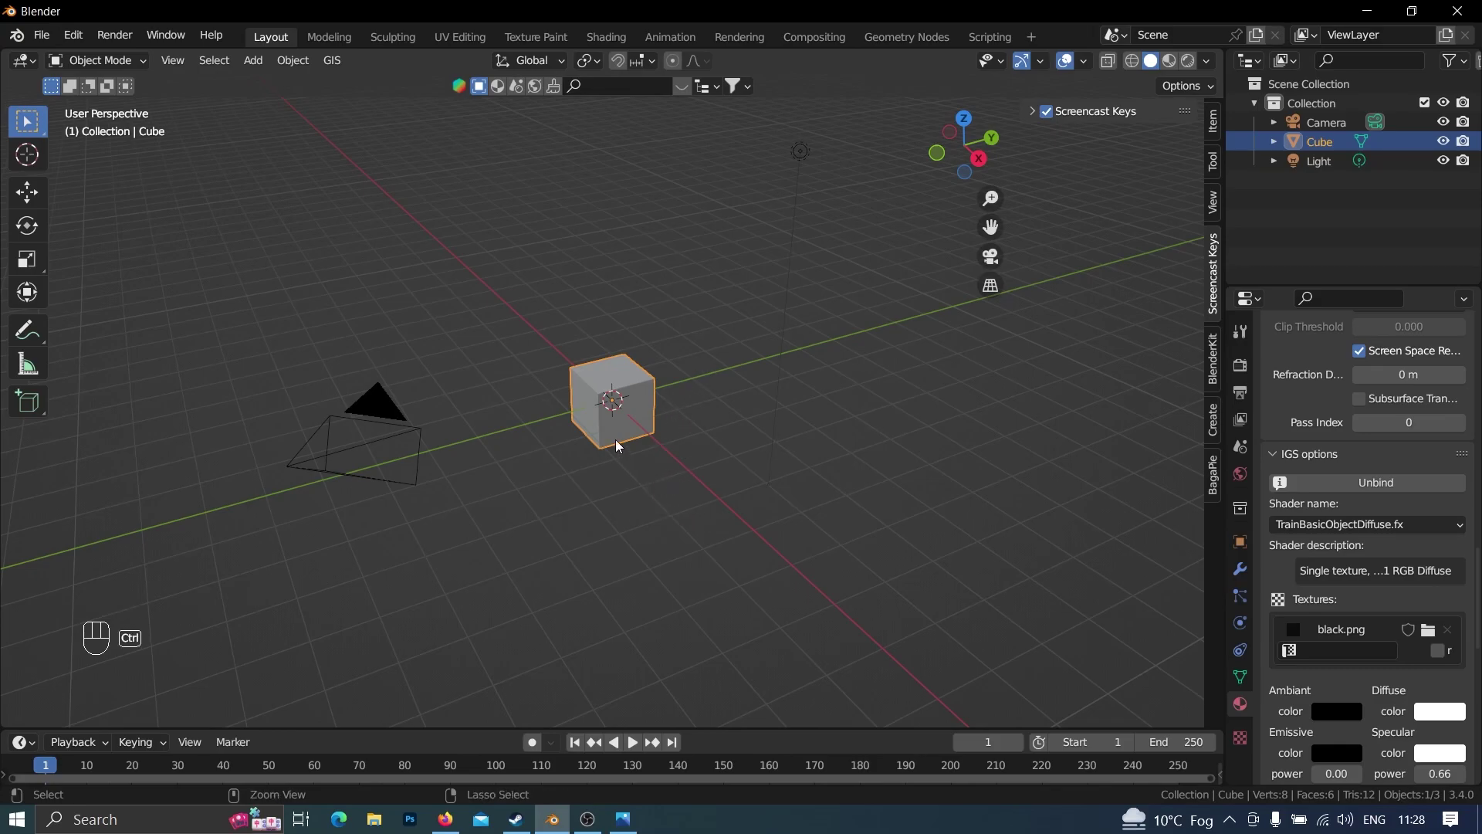
key(ctrl+a)
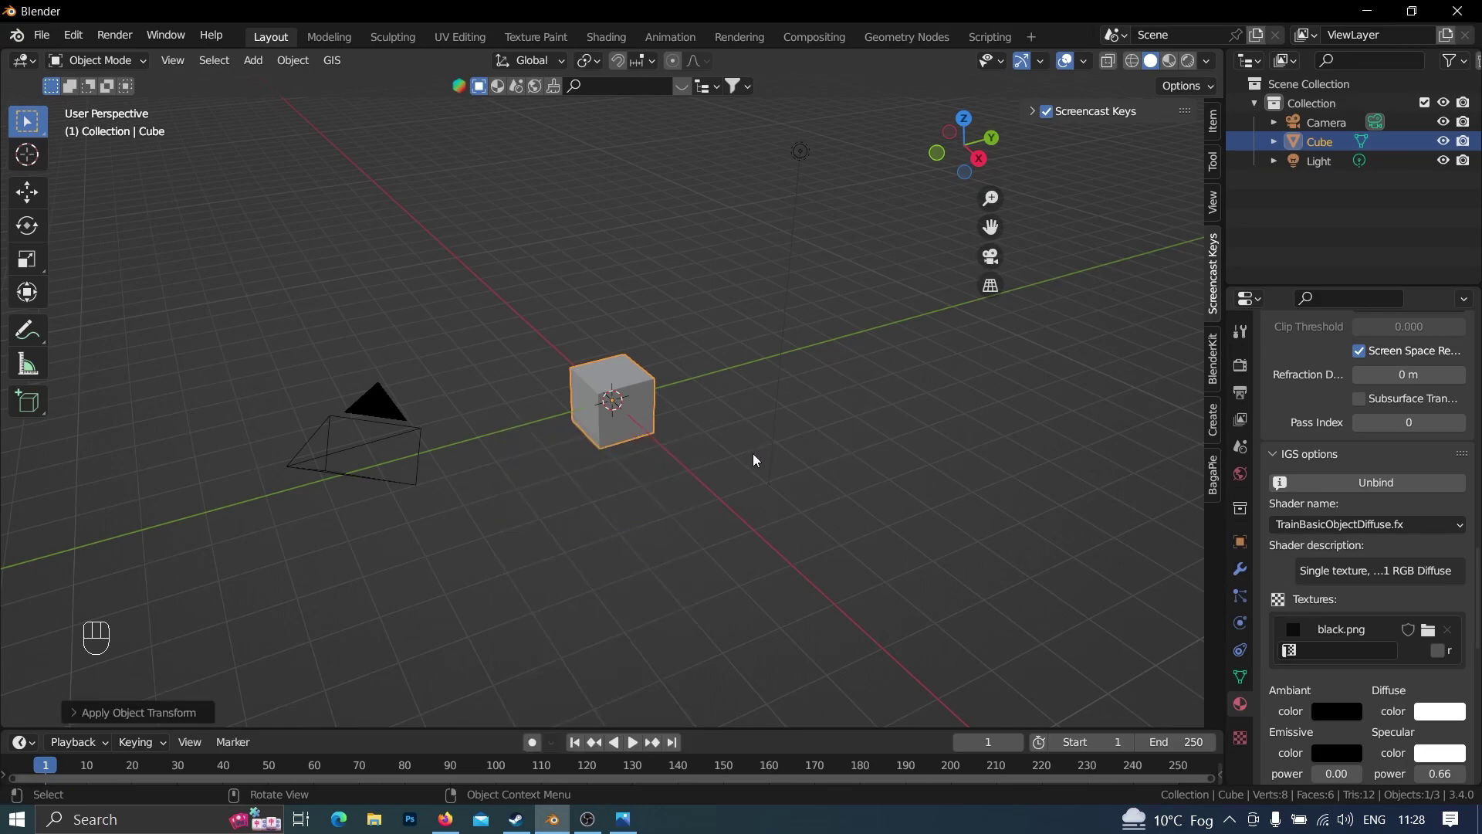
Switch to Scene Properties to show the IGS export config
scroll(up, 3)
click(1242, 462)
scroll(up, 3)
click(1267, 607)
scroll(down, 3)
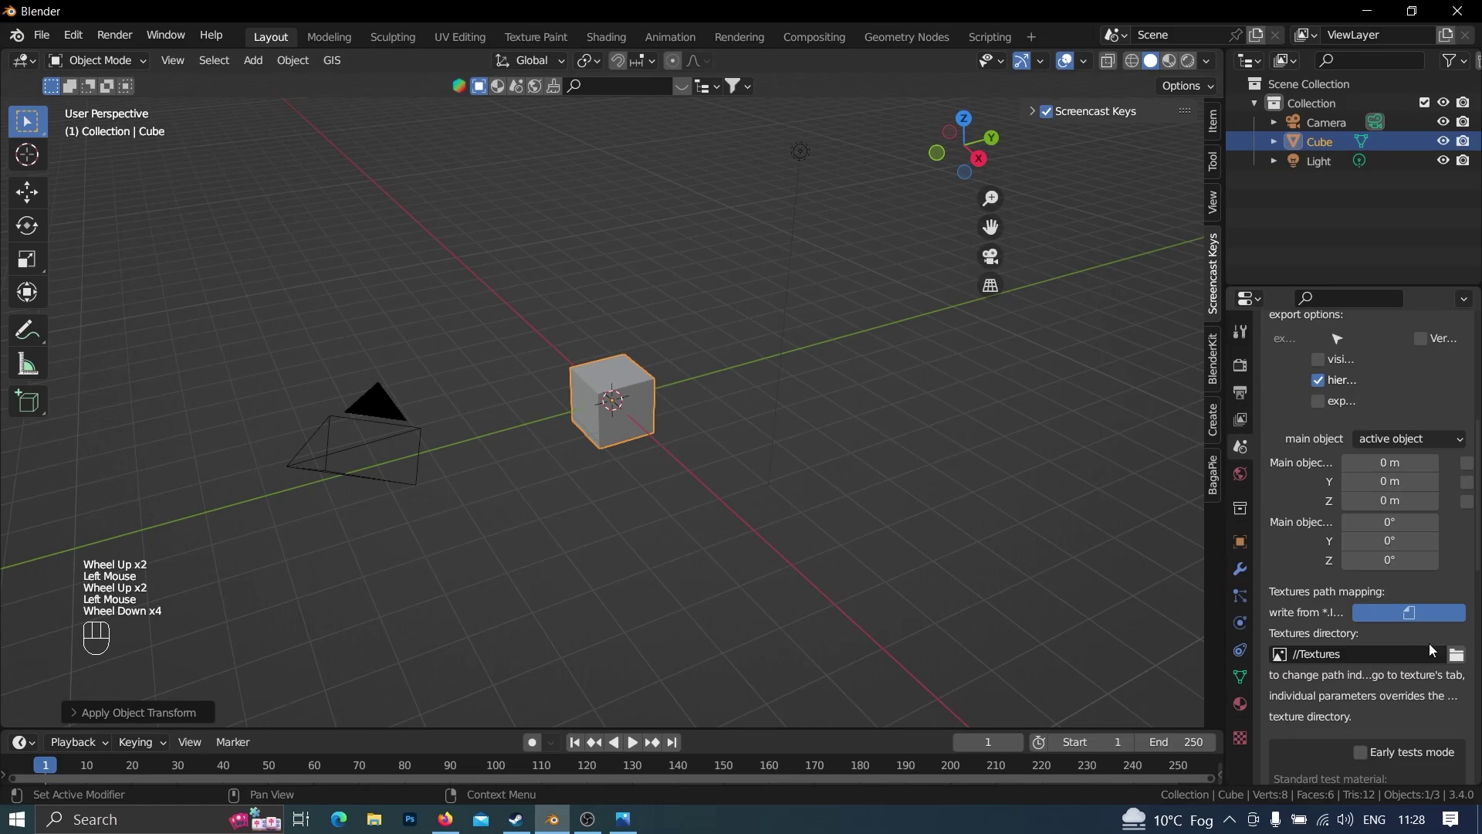
Choose the Scenery lights folder as the IGS export destination and accept it
drag(1452, 659, 1297, 649)
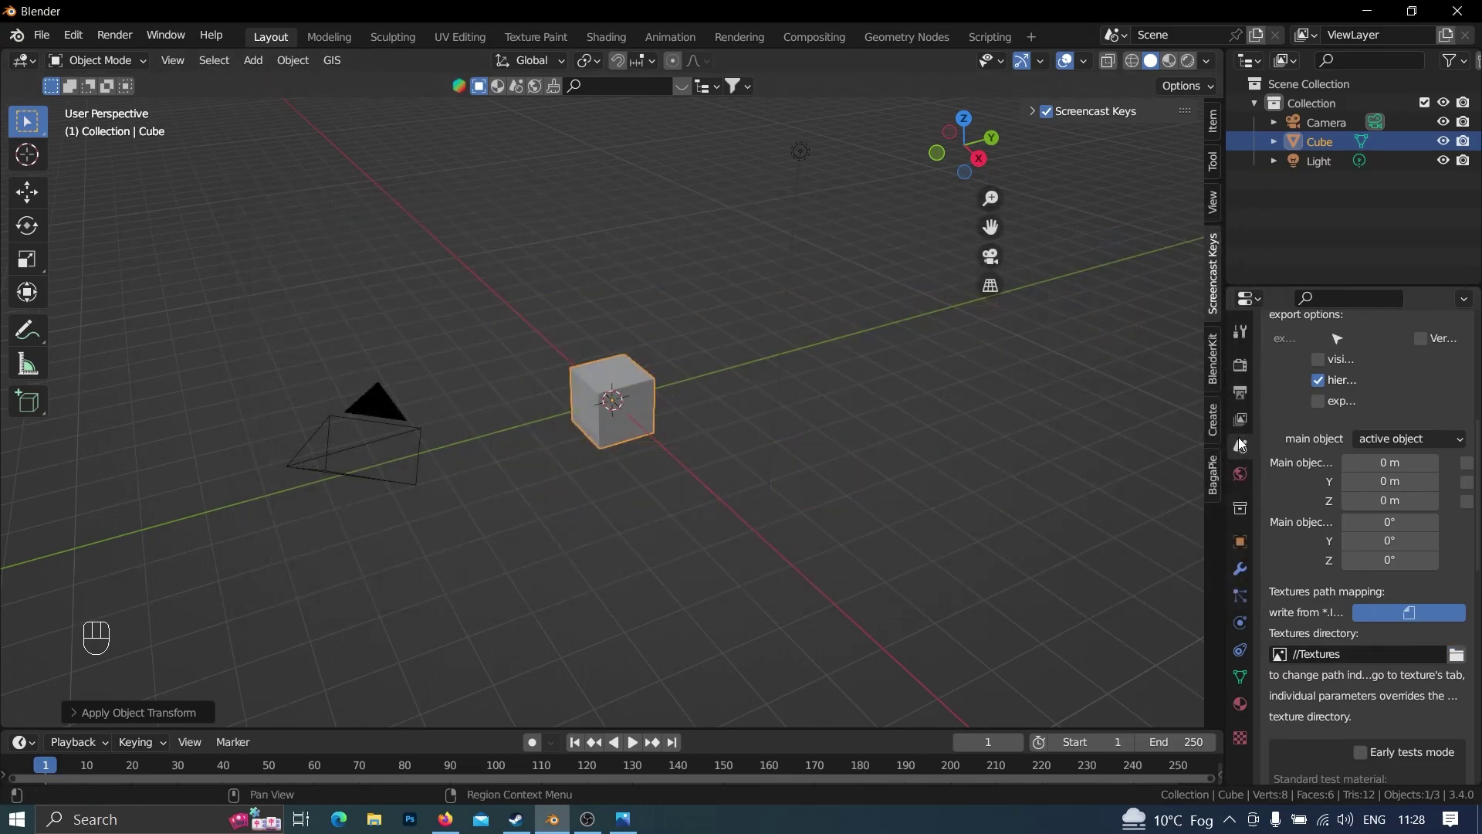
scroll(up, 3)
scroll(down, 3)
drag(1456, 666, 1327, 641)
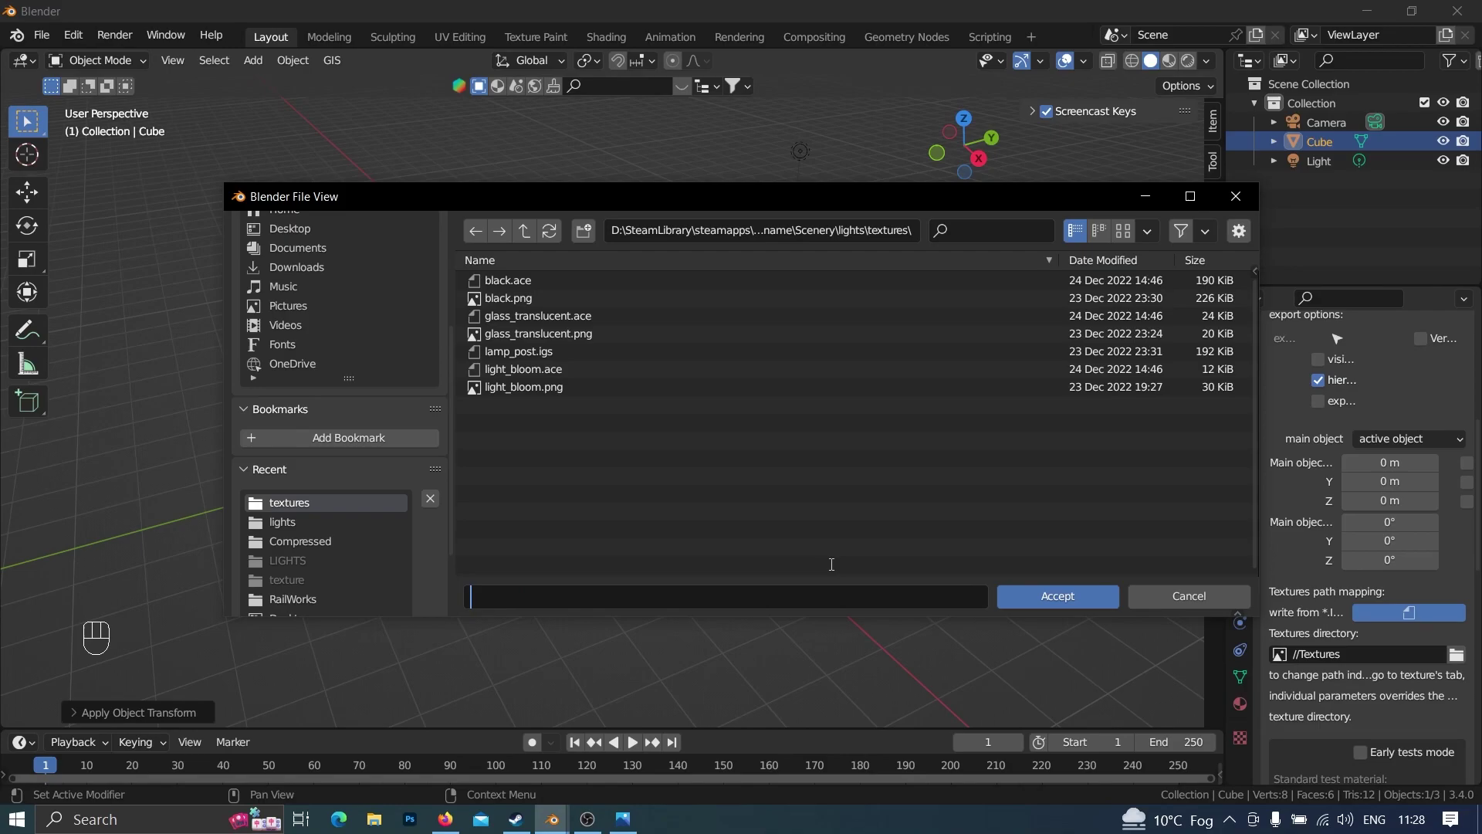
scroll(up, 3)
click(663, 487)
click(623, 404)
Export the scene as point_light.igs into the lights folder
click(1331, 572)
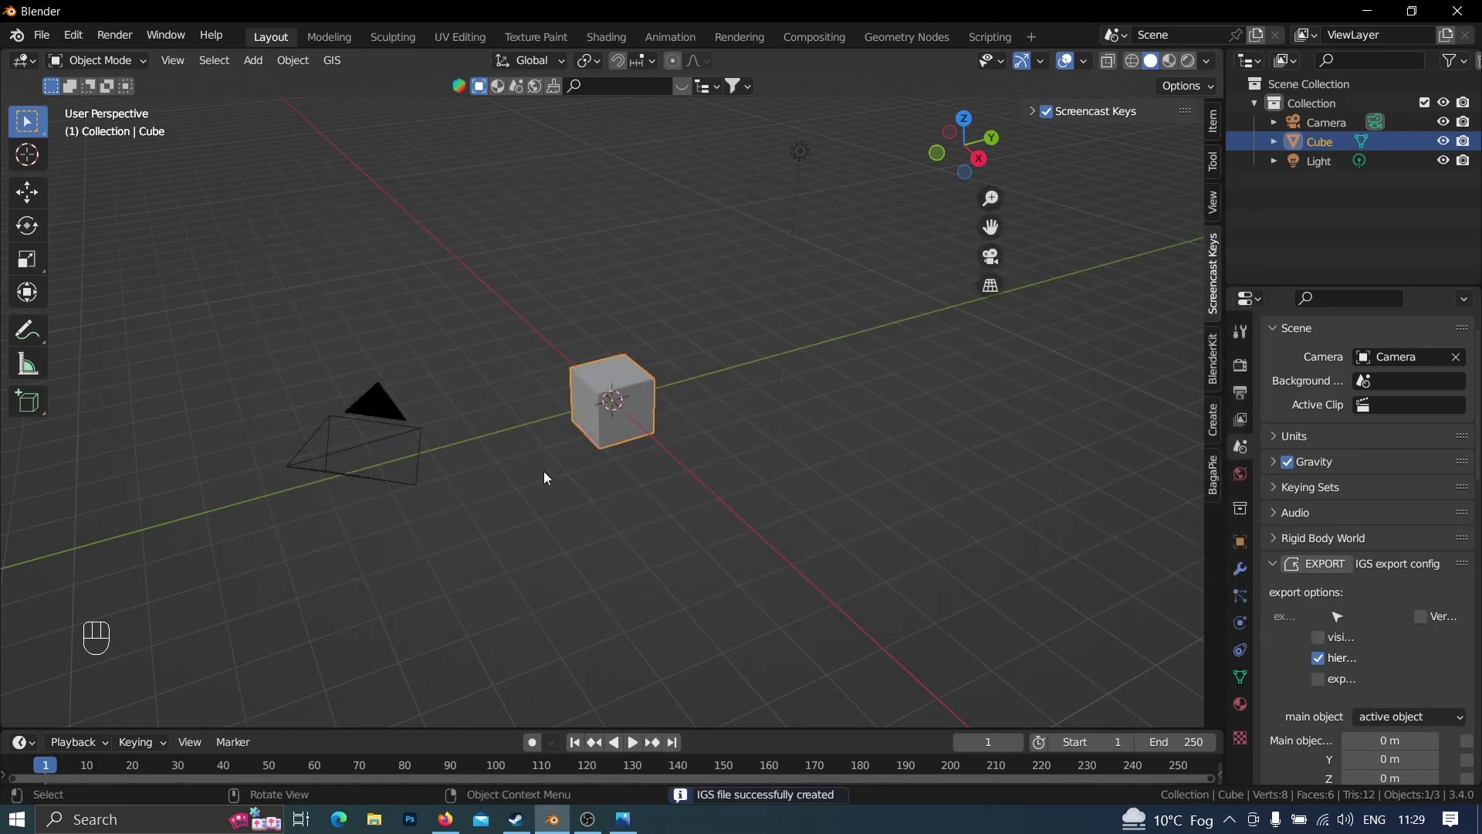
scroll(down, 3)
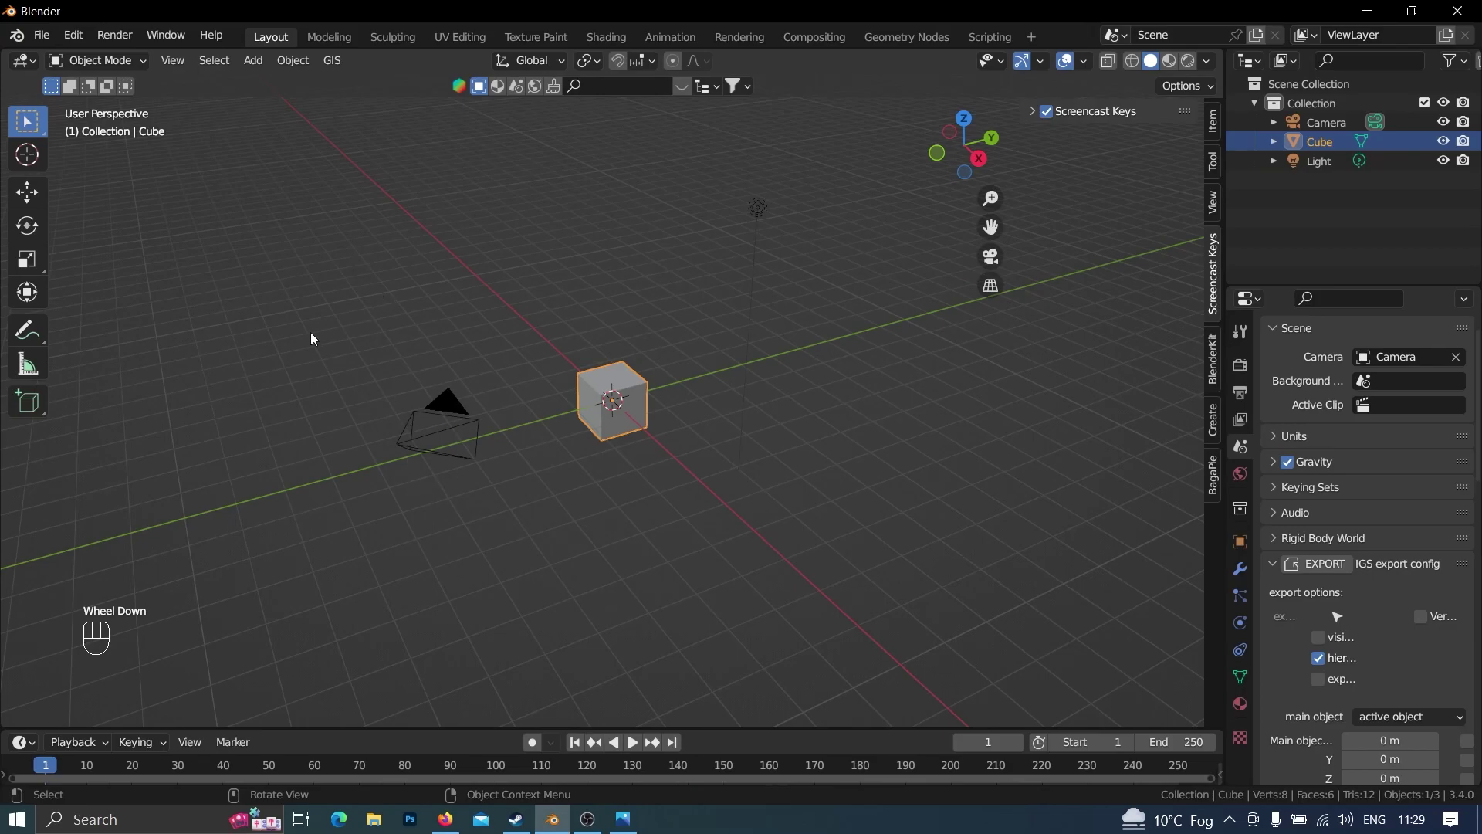
Delete the test cube, then select the camera for removal
click(310, 334)
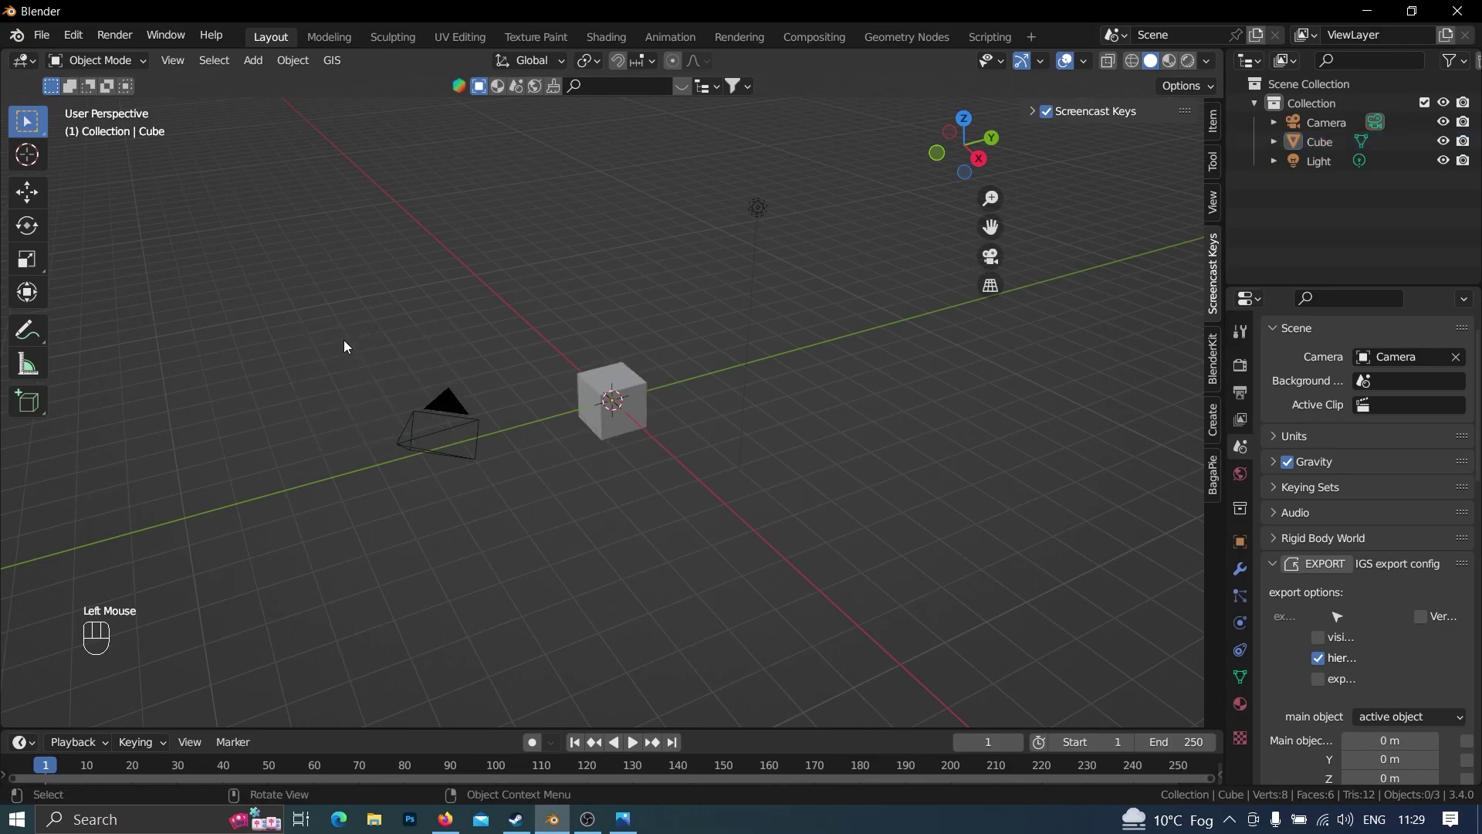
click(630, 426)
key(Delete)
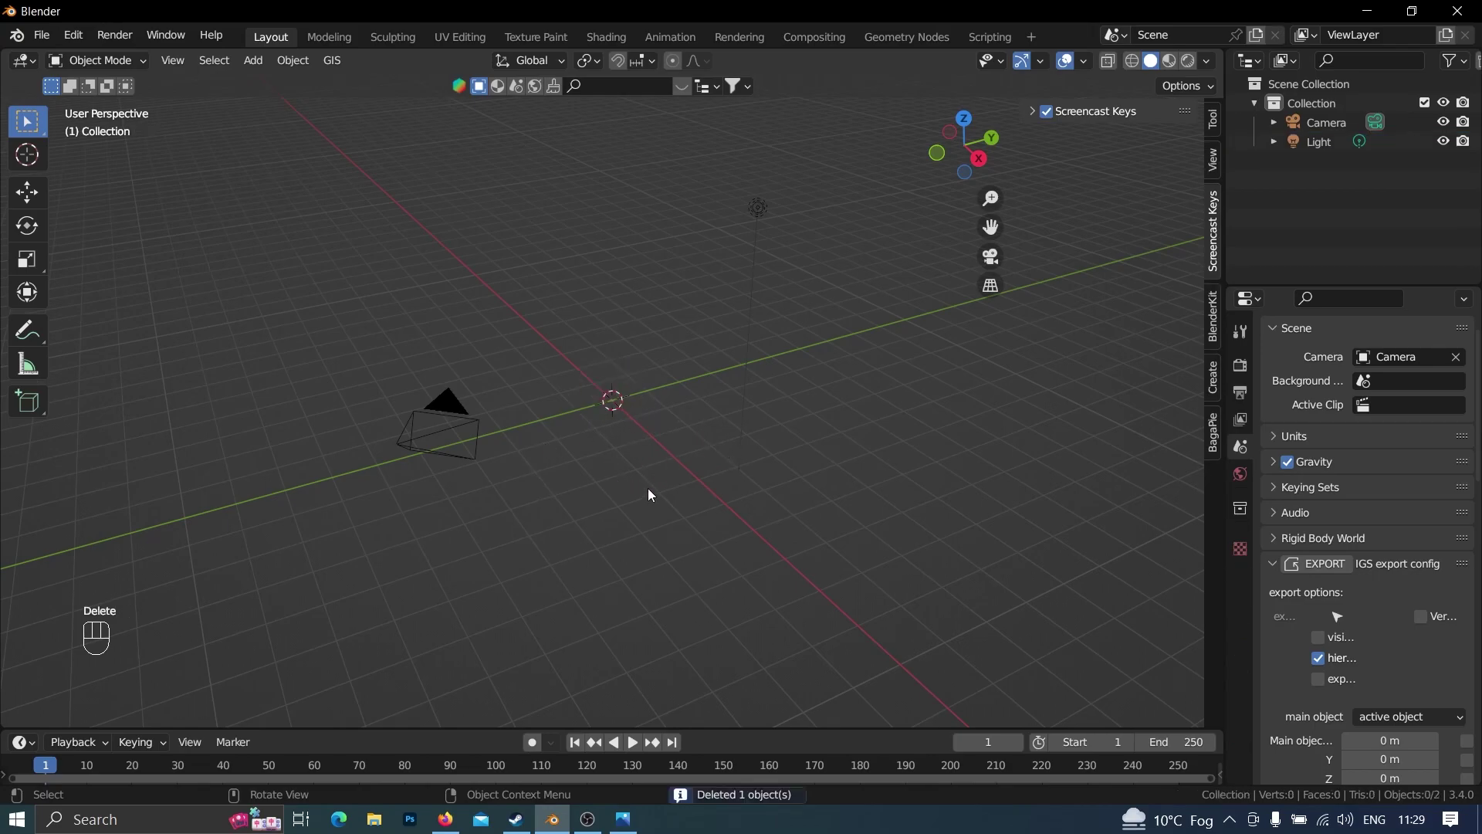
scroll(up, 3)
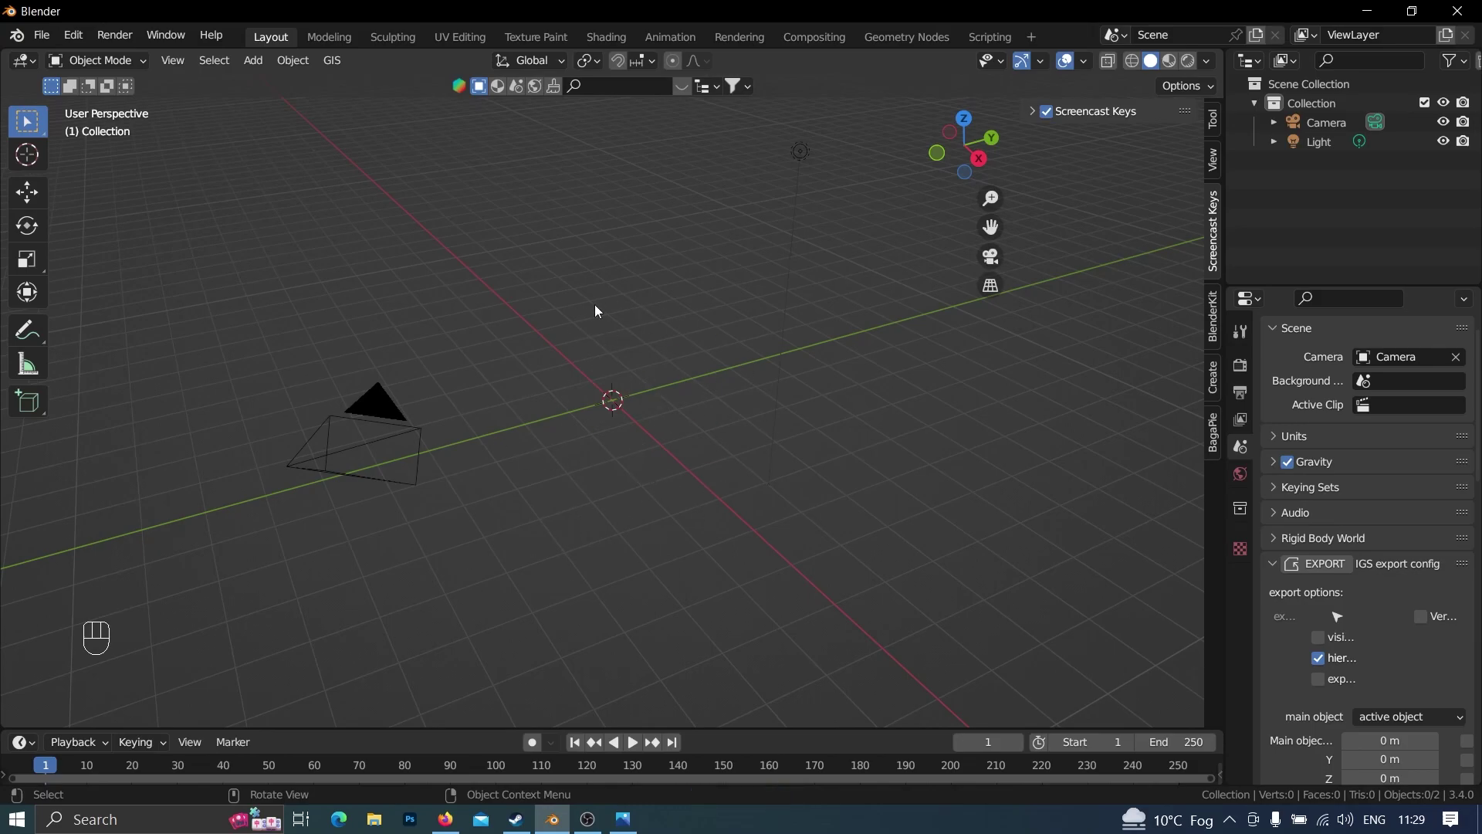
click(753, 591)
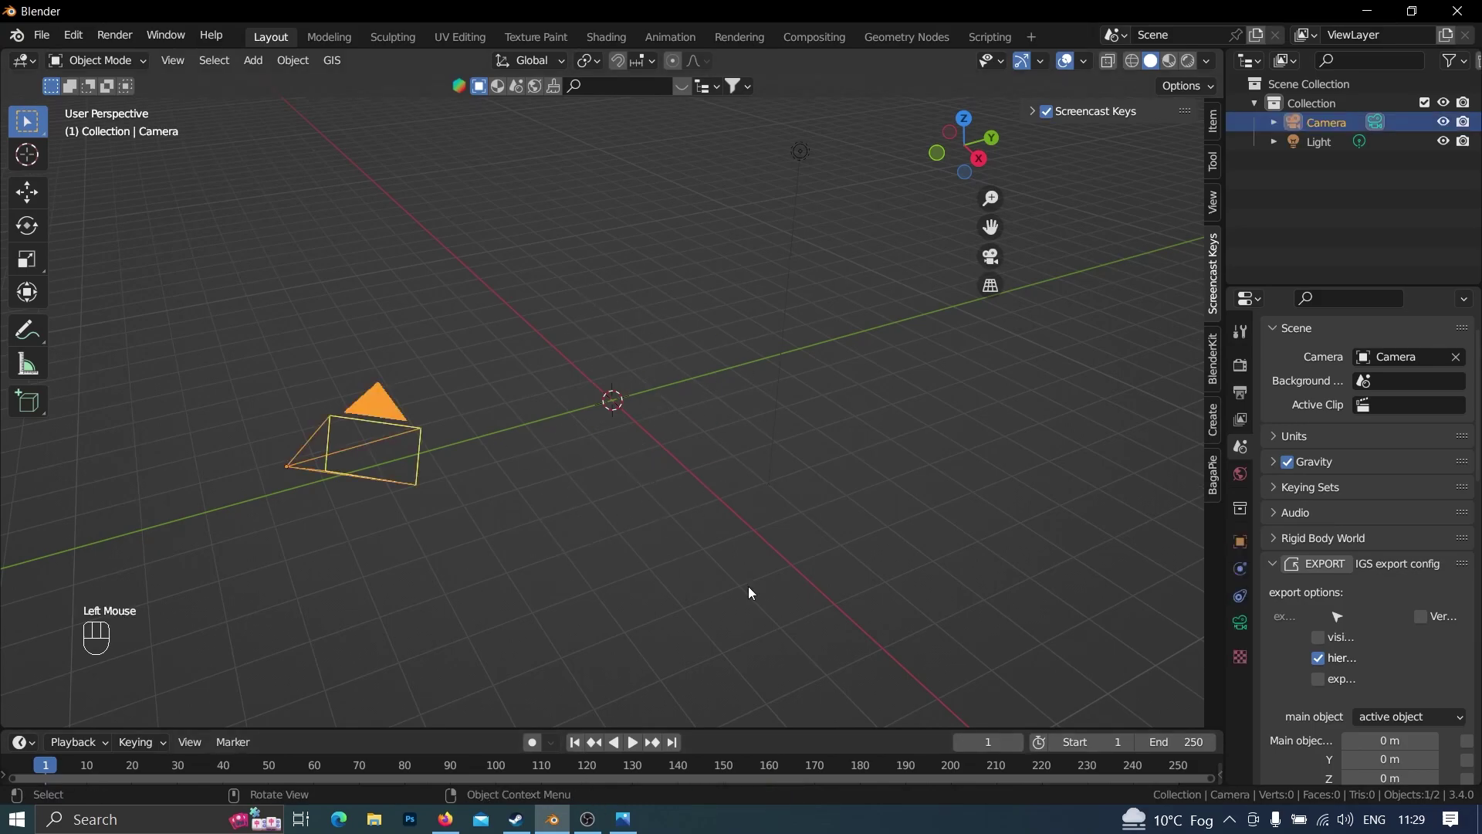
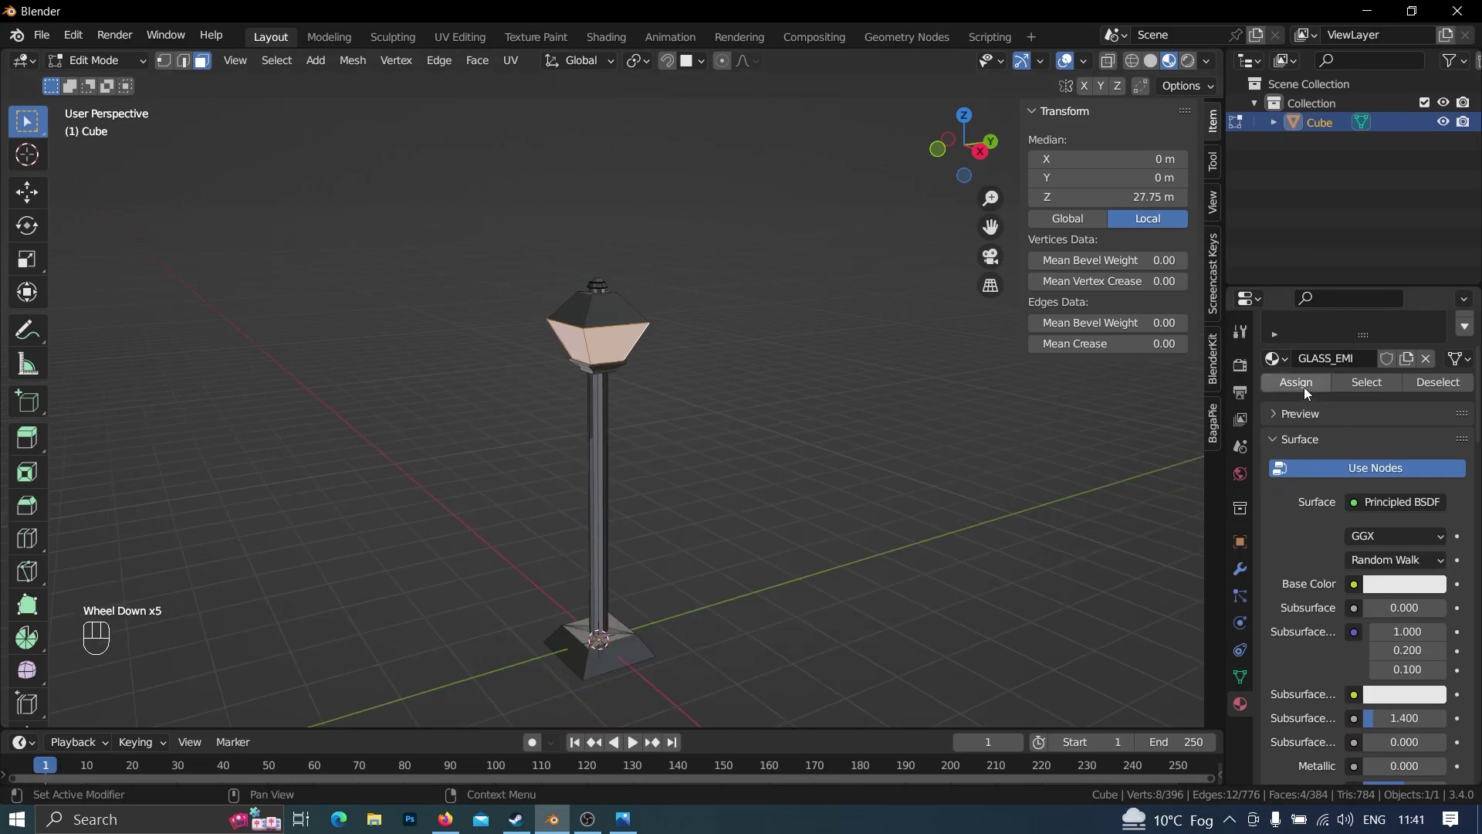
Assign the GLASS_EMI material to the lamp glass and scroll to its IGS options
click(1307, 394)
scroll(down, 3)
scroll(down, 3)
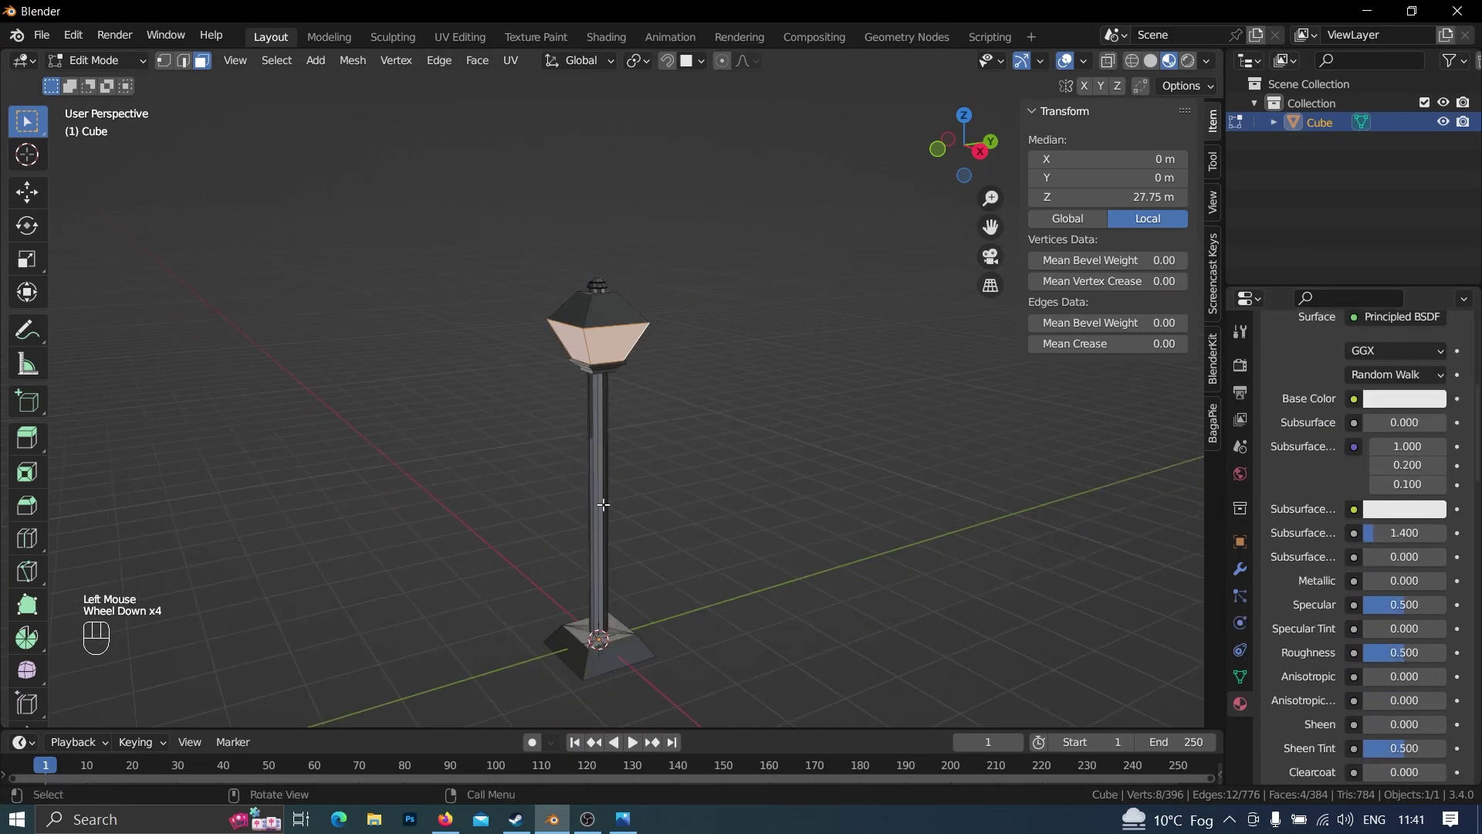
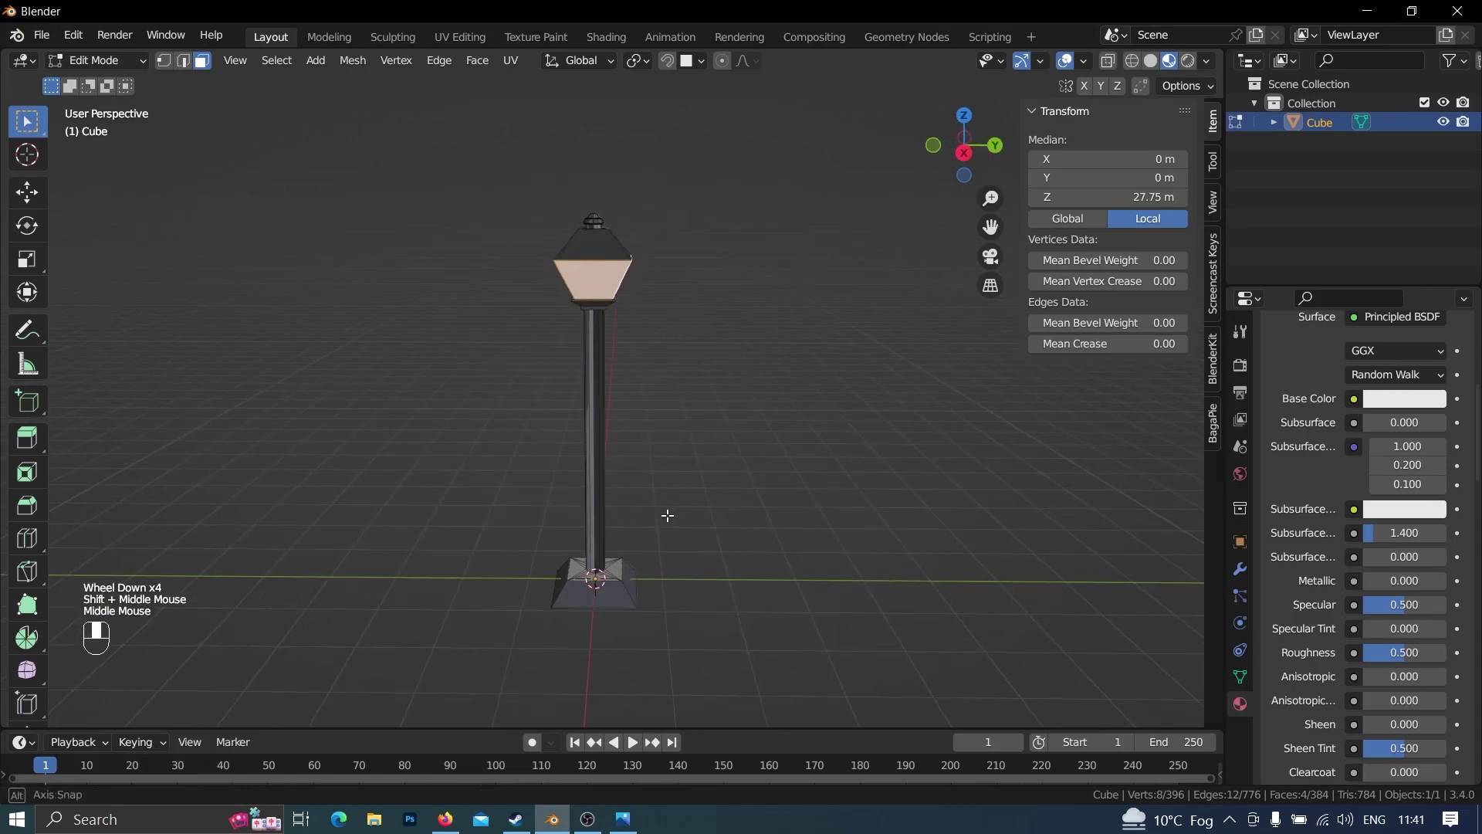
scroll(down, 3)
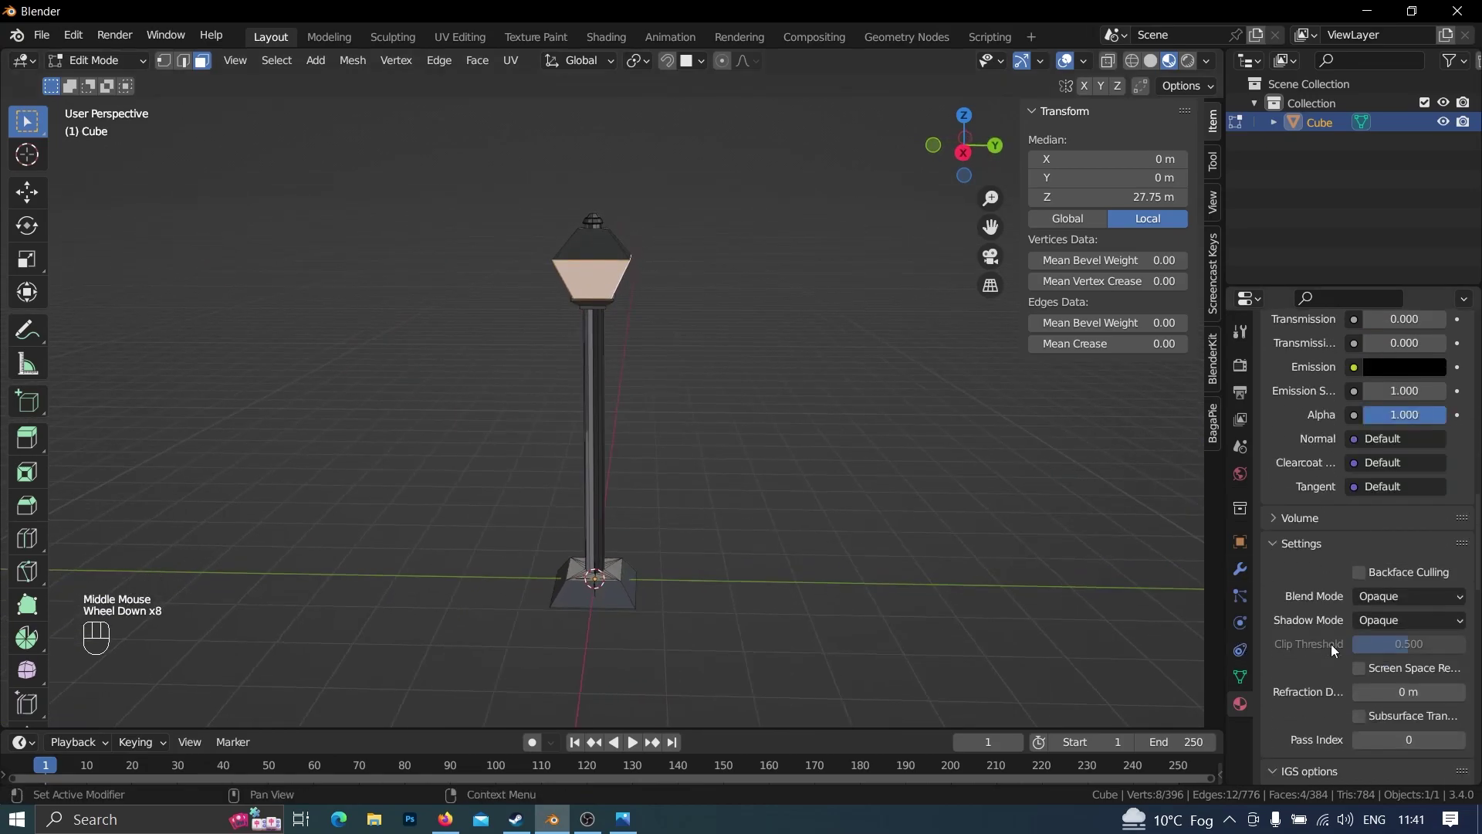
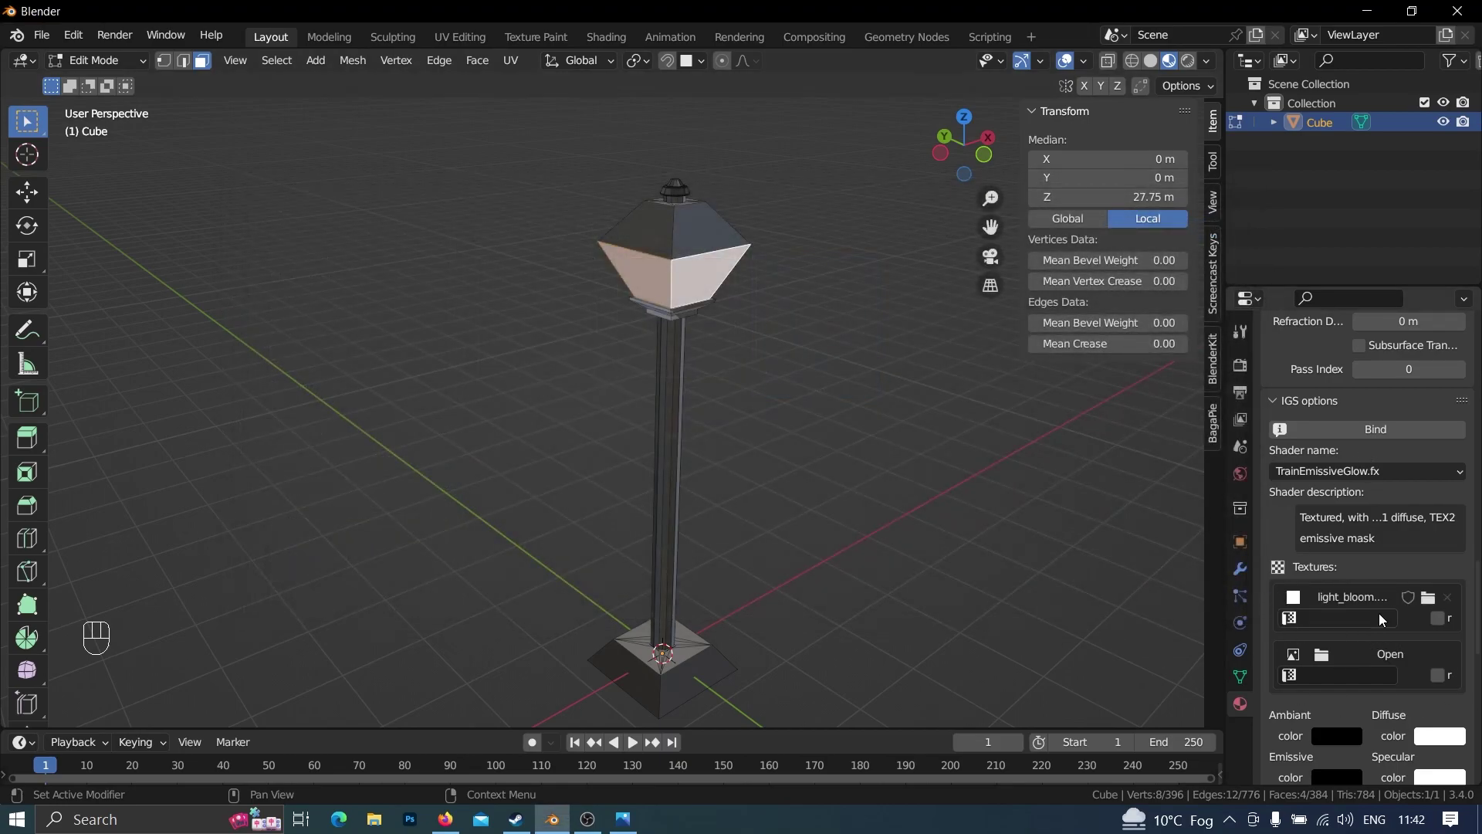
Load light_bloom.png into the second texture slot and bind the lantern glass IGS material
click(1368, 667)
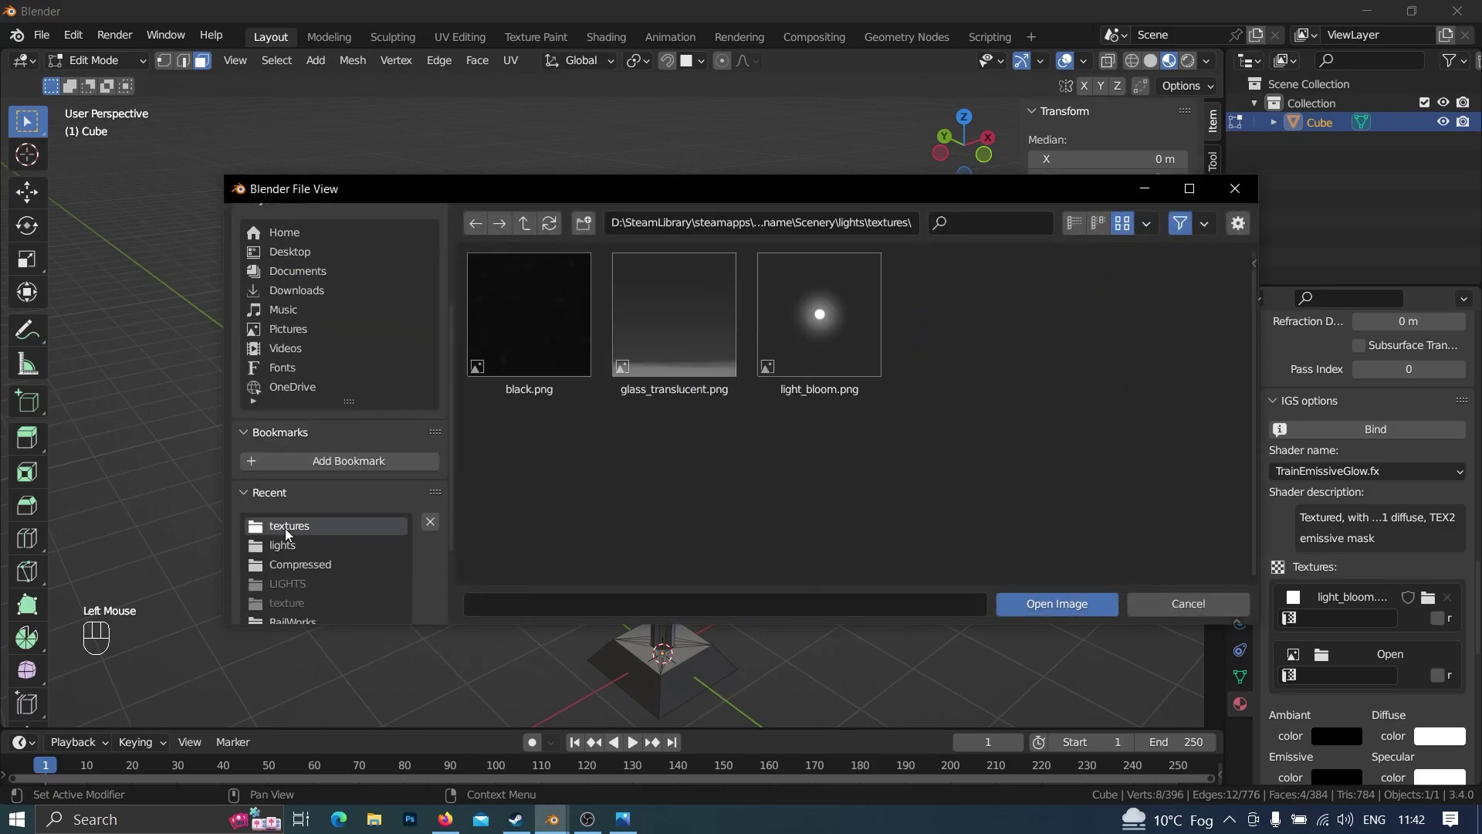
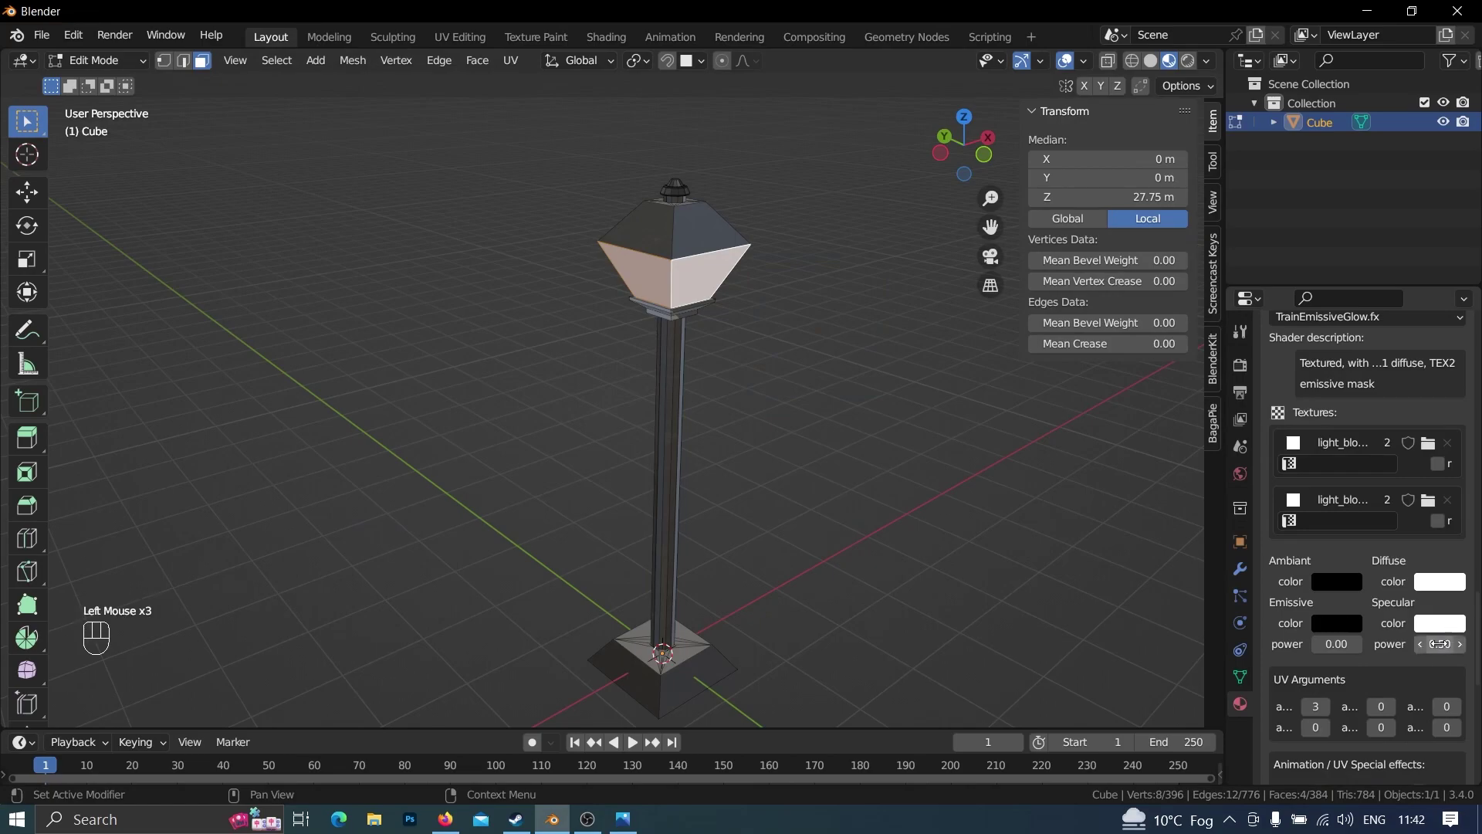
scroll(down, 3)
scroll(up, 3)
click(1373, 496)
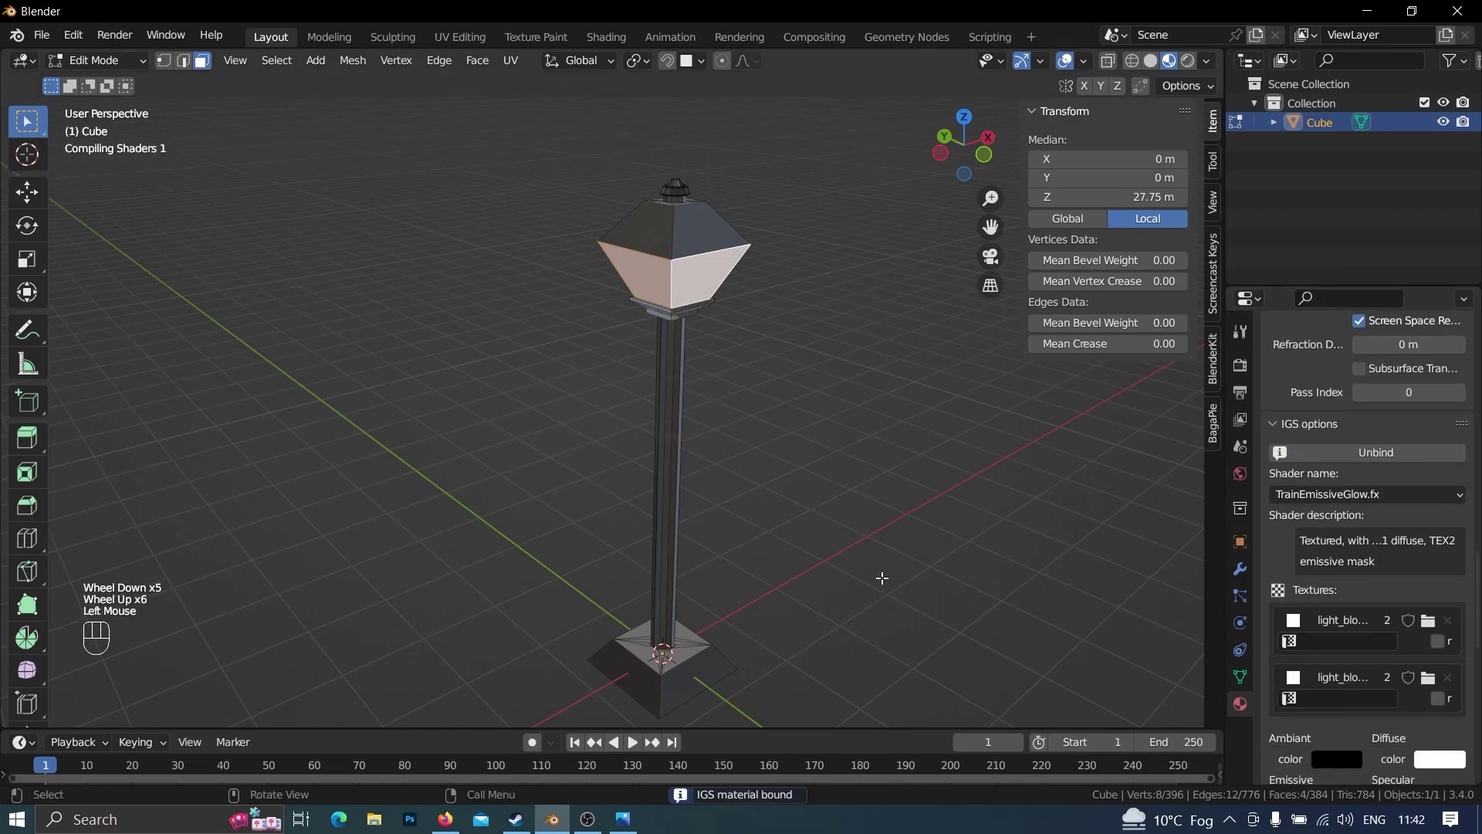
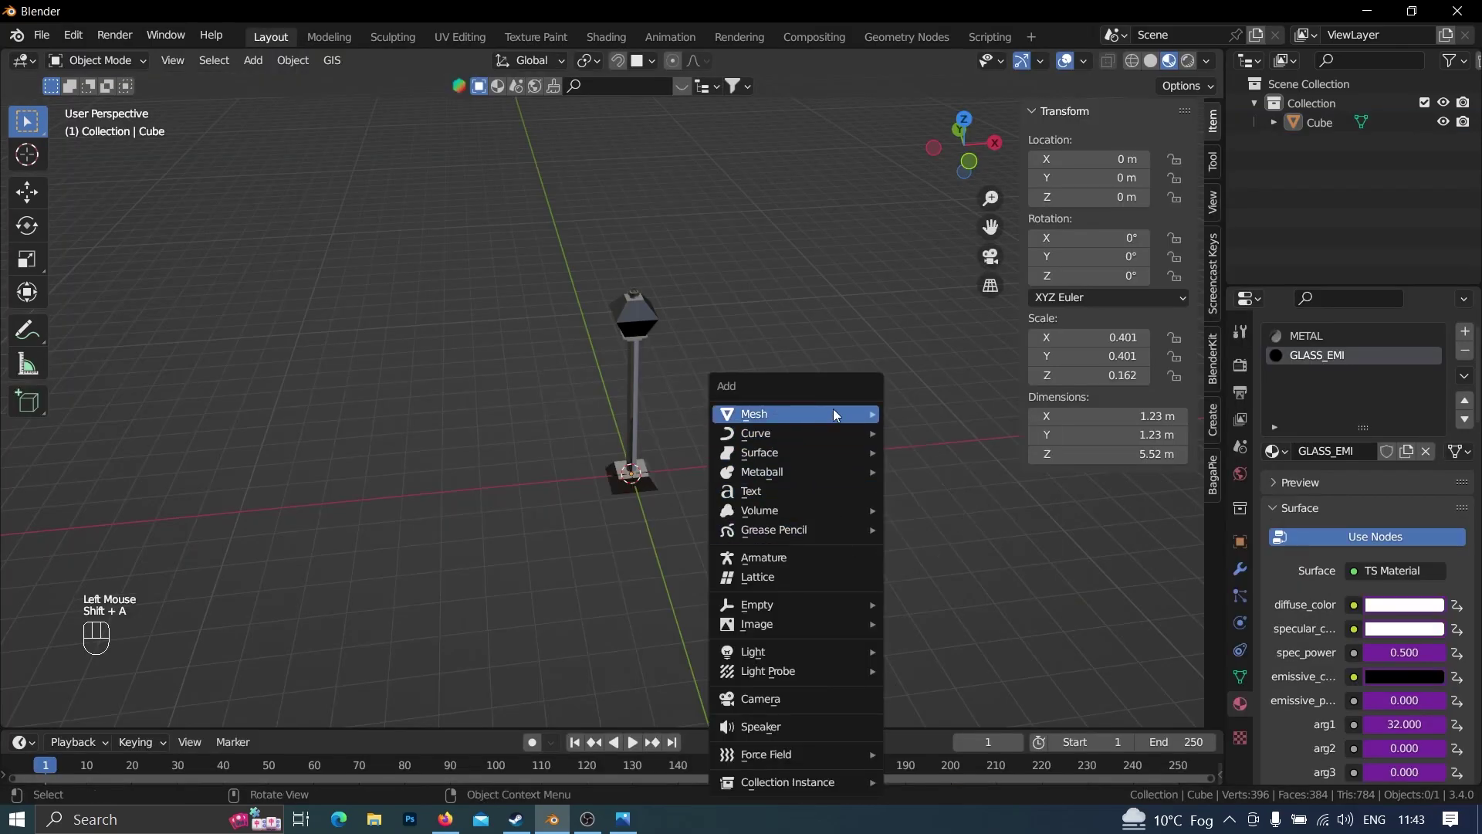
Scale the newly added ground plane up to about 5.4 under the lamp post
key(s)
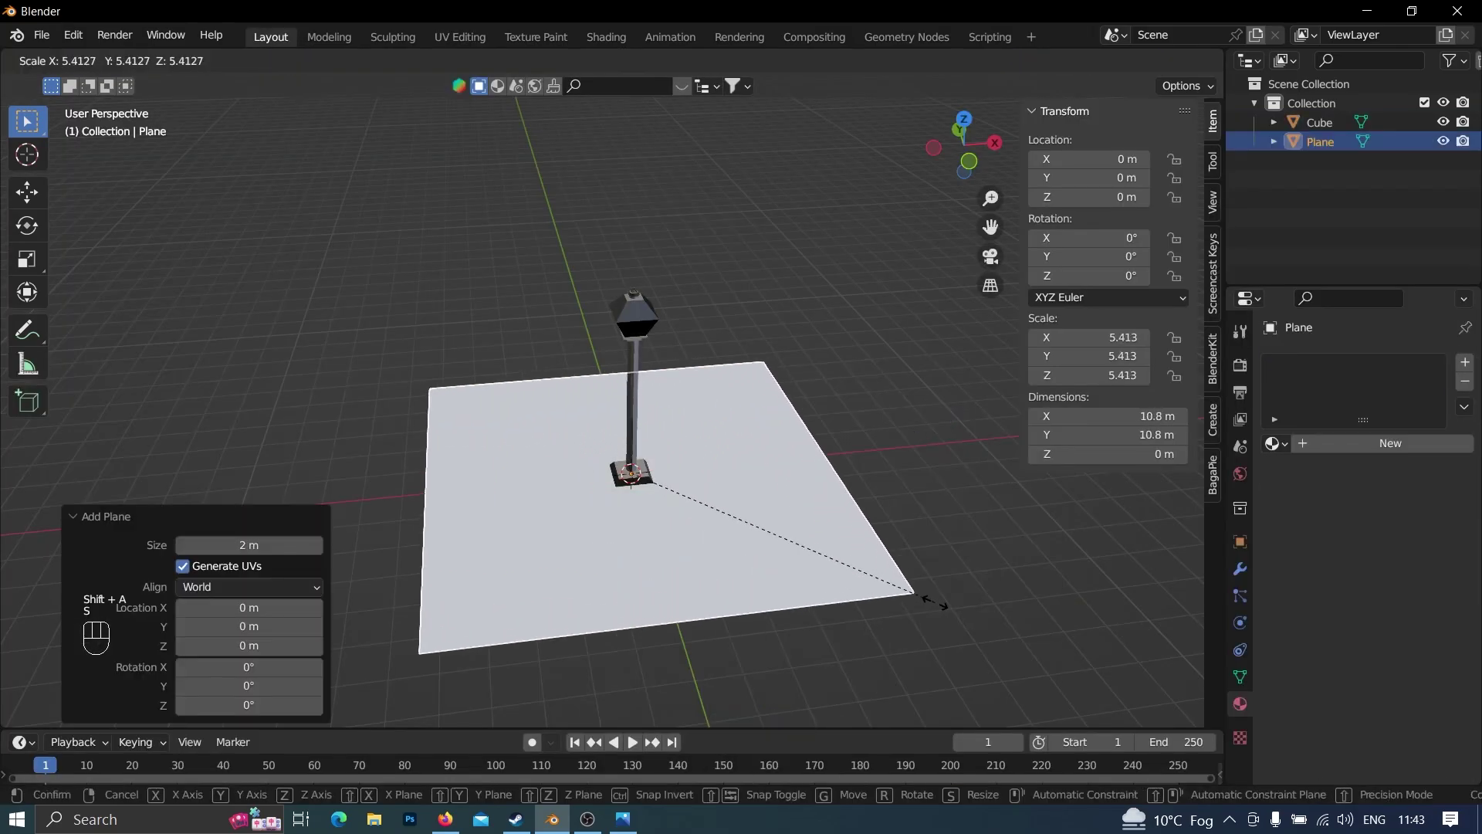
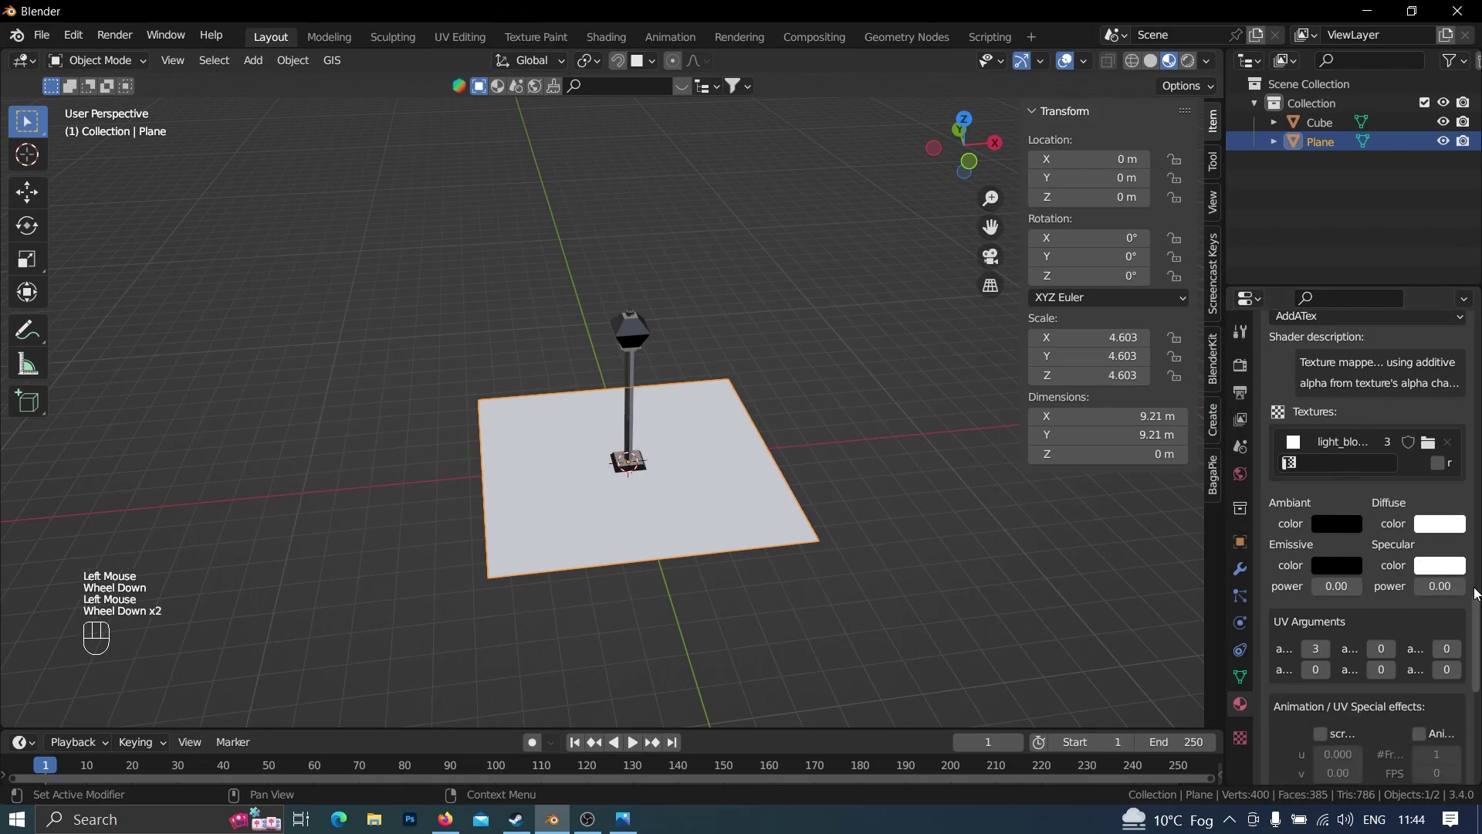
Preview the plane's light_bloom texture in the viewport and deselect it to show the glow disc
scroll(up, 3)
click(1365, 499)
scroll(down, 3)
drag(1346, 426, 1204, 574)
click(1203, 580)
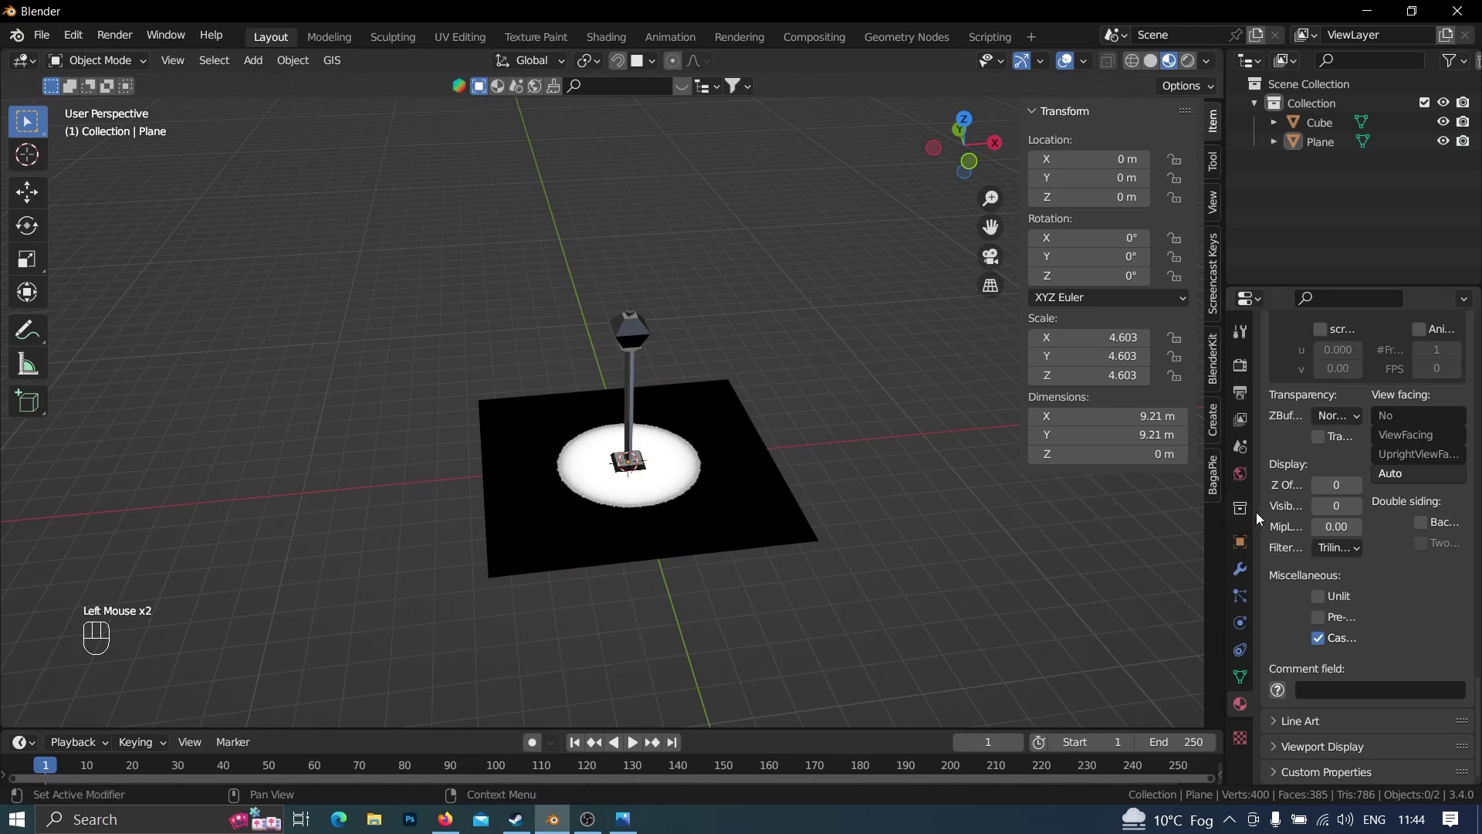
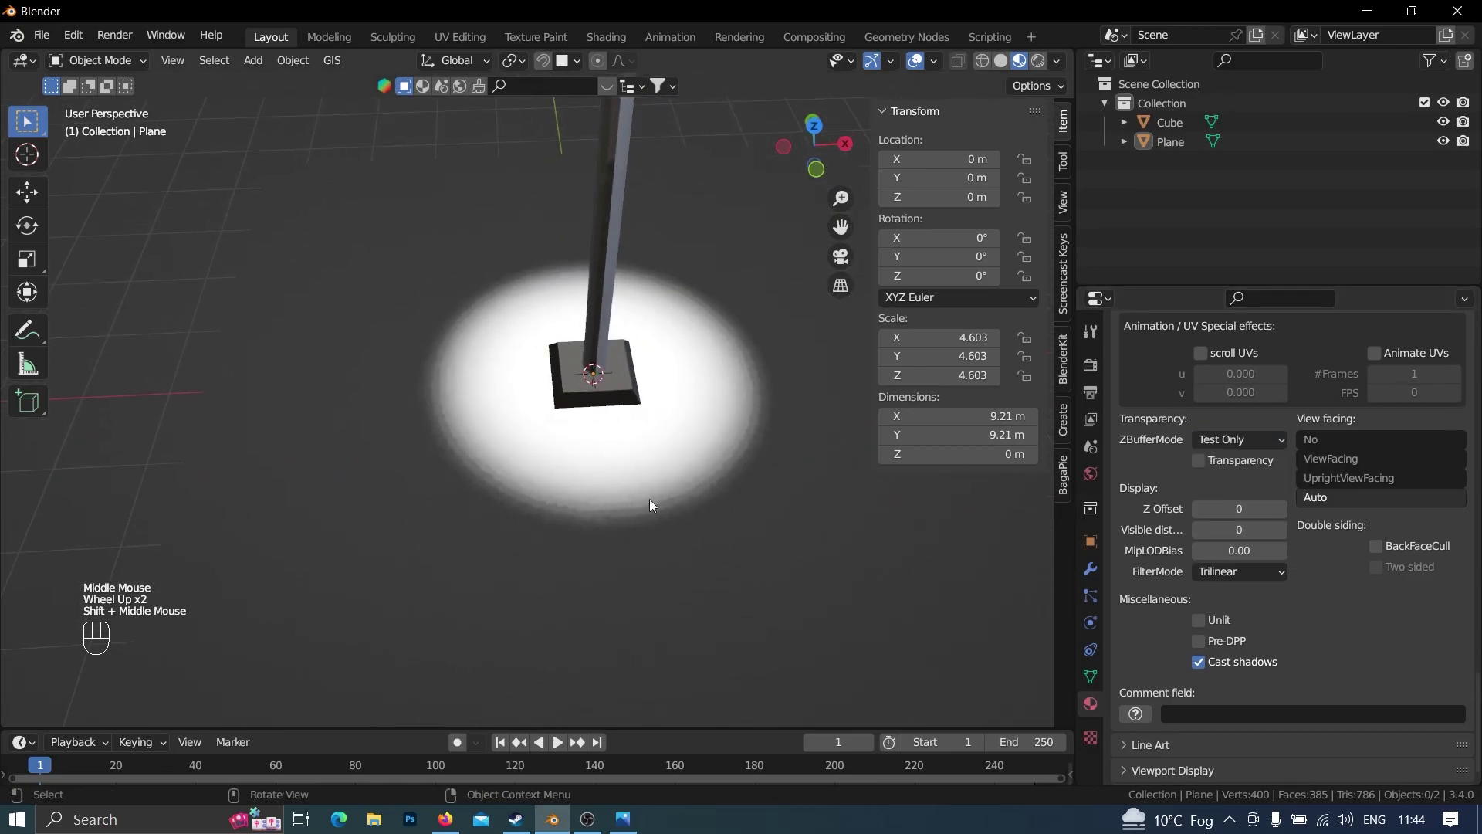
Scale the ground plane to 6.414 and orbit around the lamp post to check it
scroll(down, 3)
click(616, 521)
key(s)
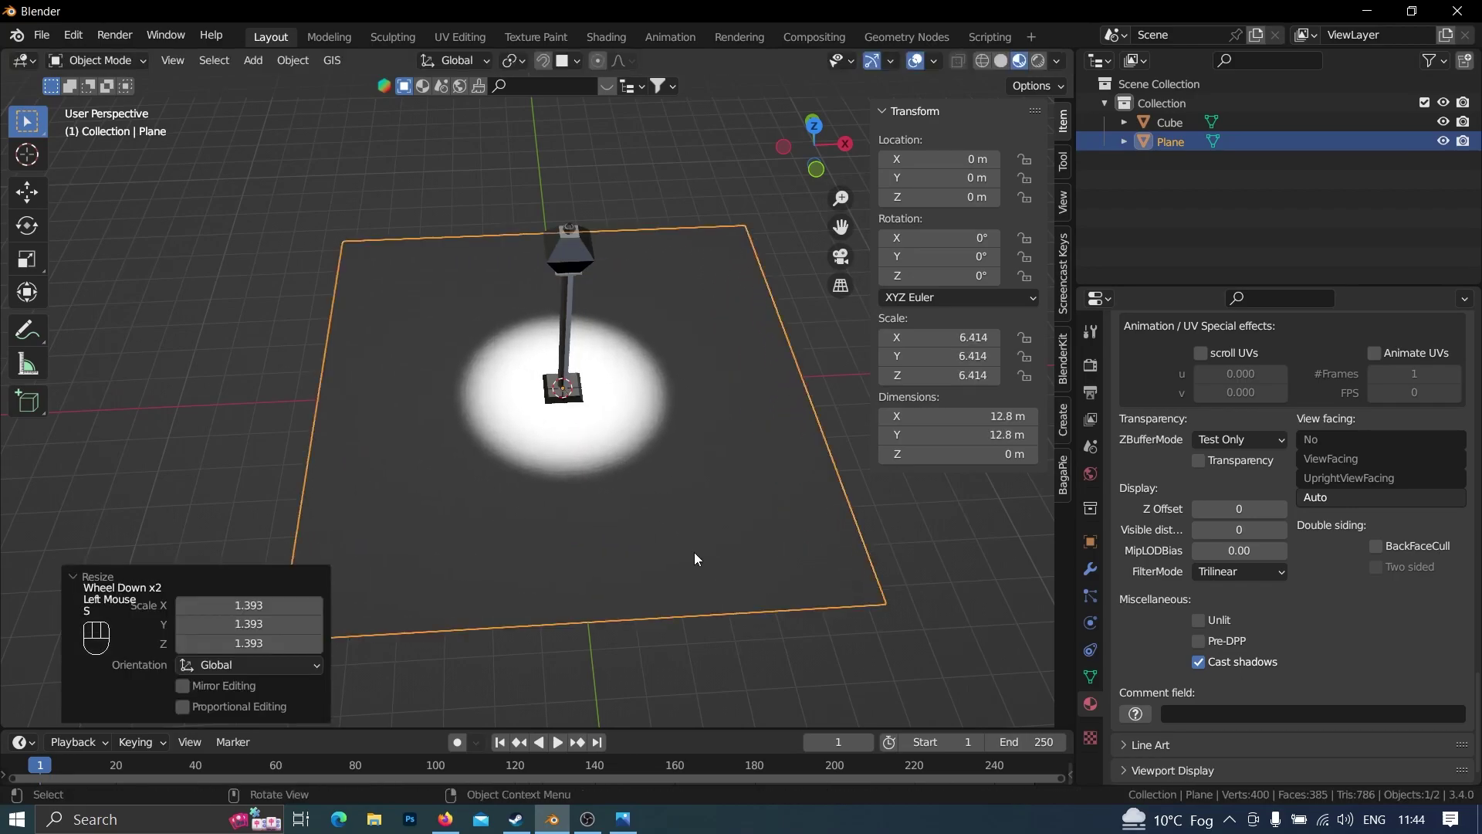
drag(638, 562, 674, 495)
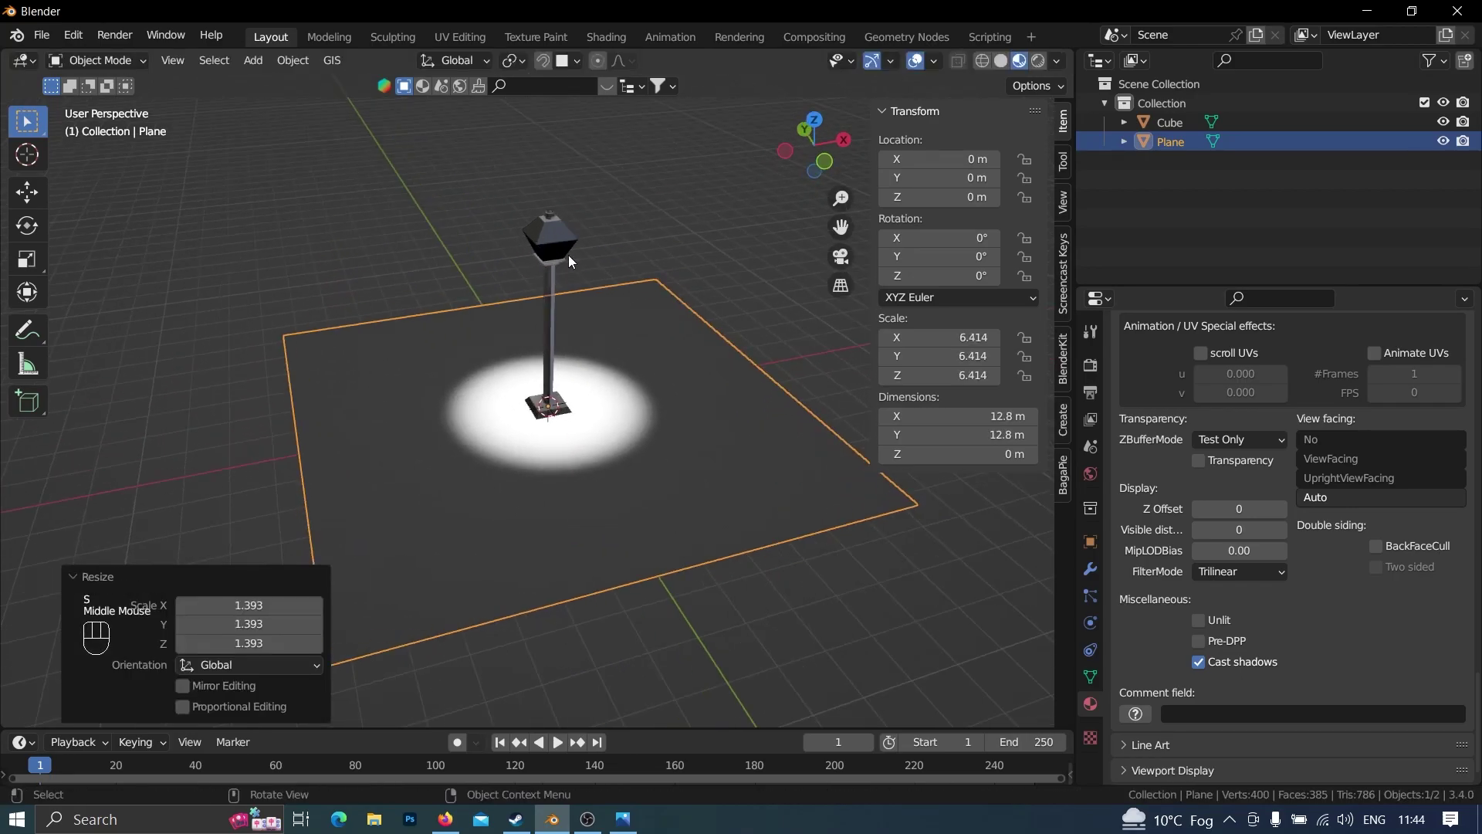
click(584, 487)
click(550, 500)
Review the plane's UV arguments and start editing the first one
scroll(down, 3)
scroll(down, 3)
scroll(down, 3)
scroll(down, 3)
click(409, 538)
scroll(up, 3)
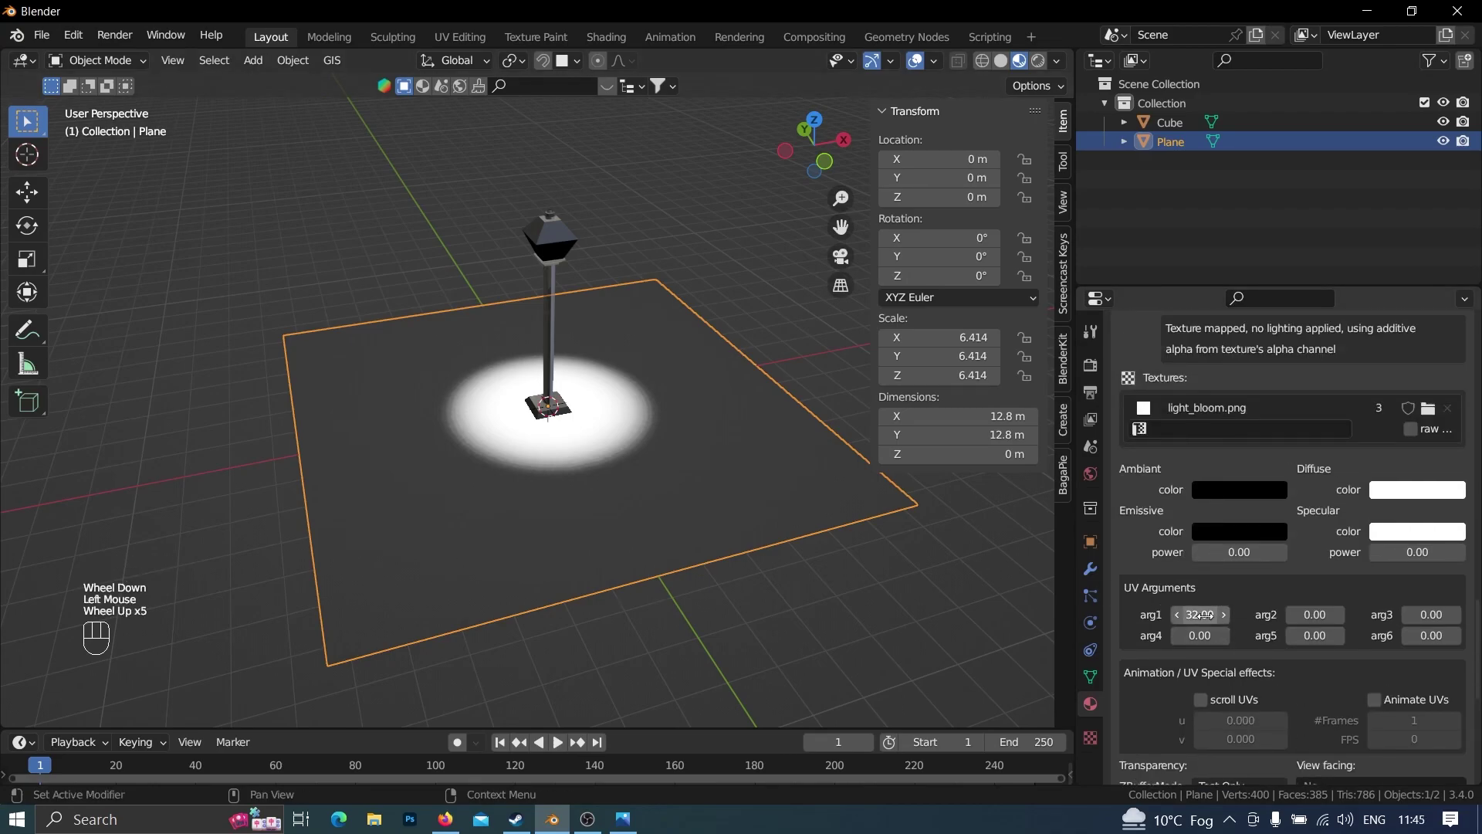
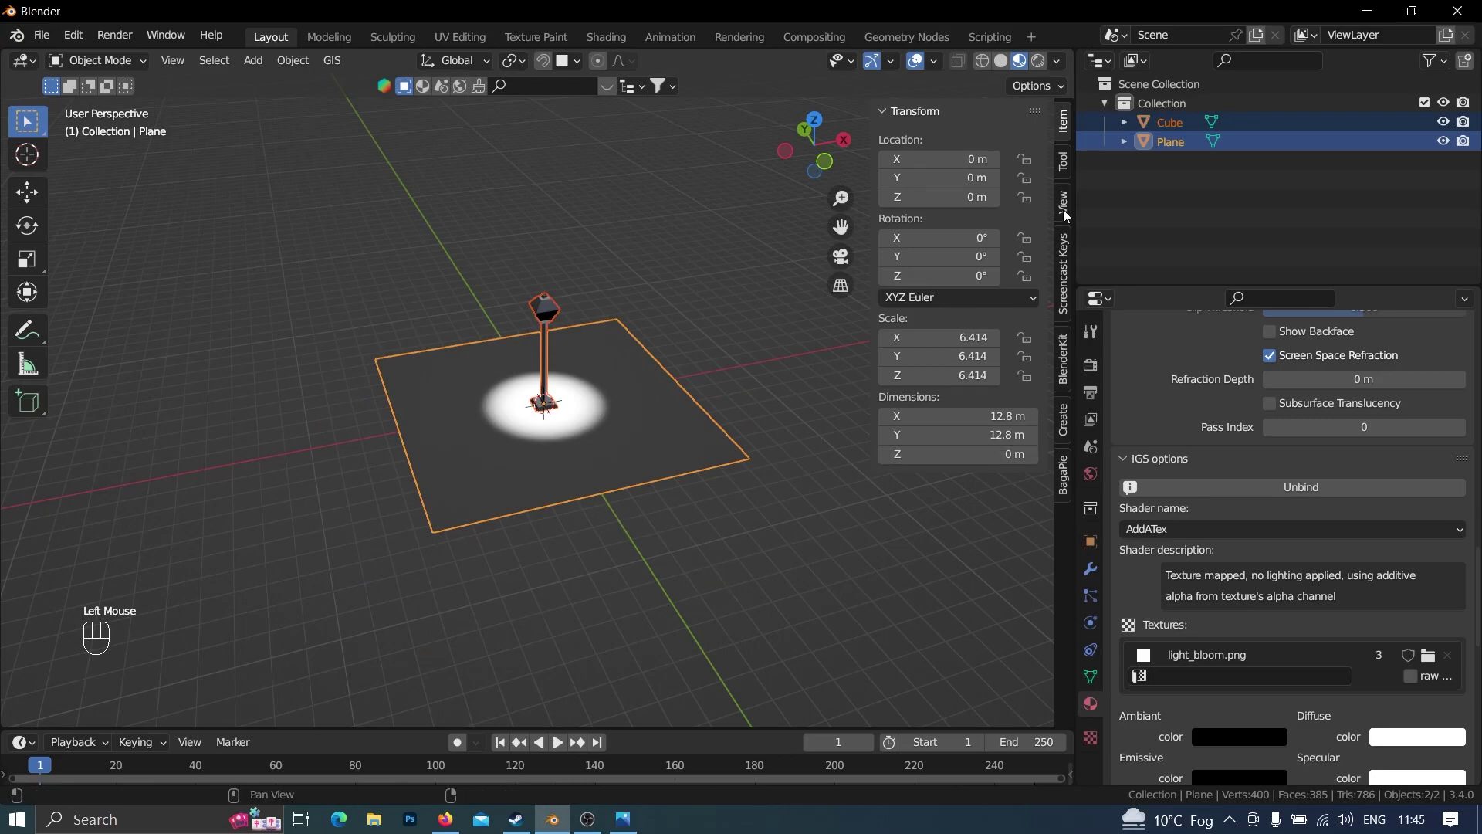
Select only the lamp post and save the scene as LAMP_POST.blend
click(652, 366)
click(555, 341)
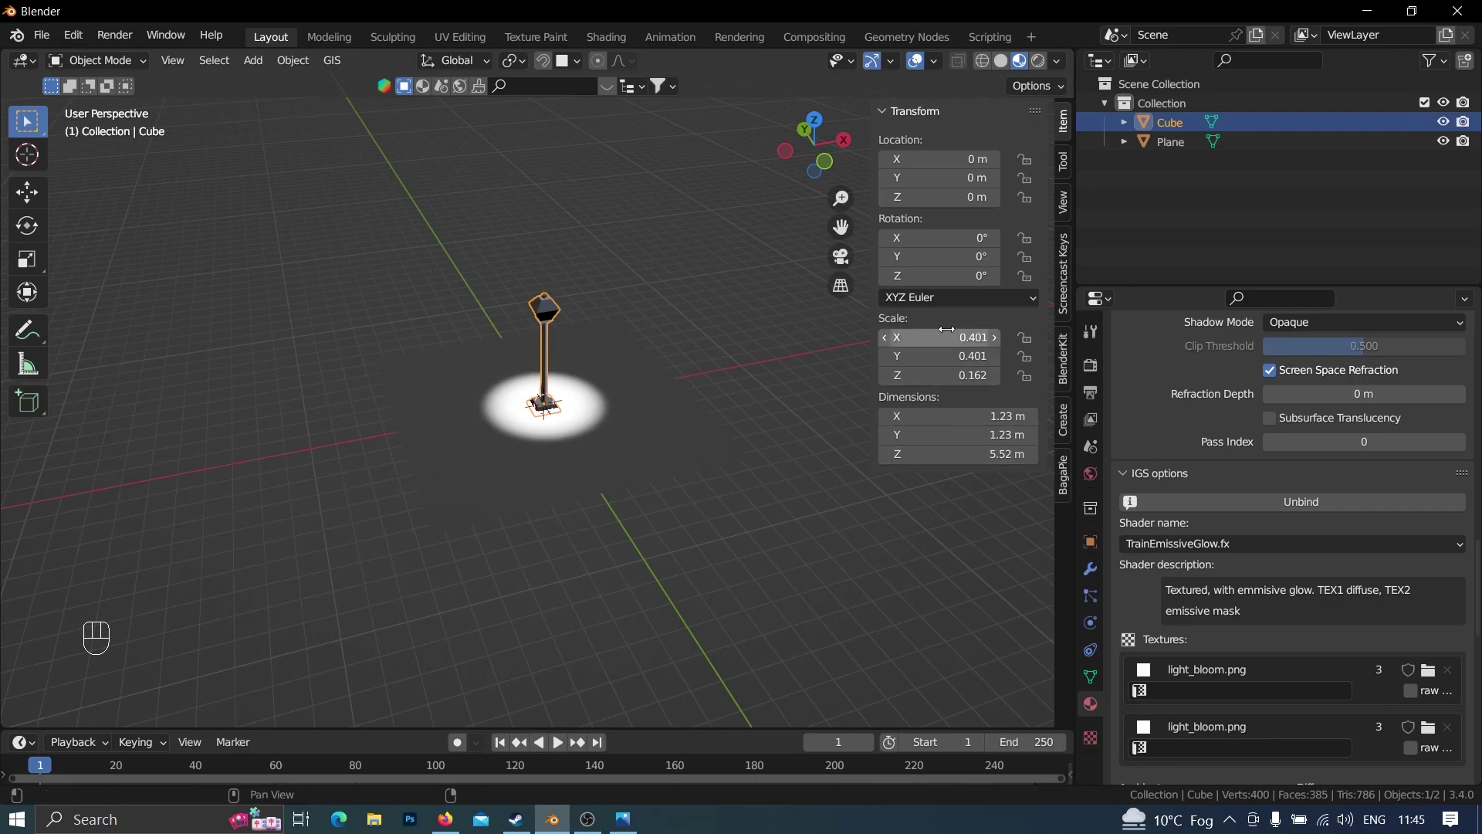
scroll(up, 3)
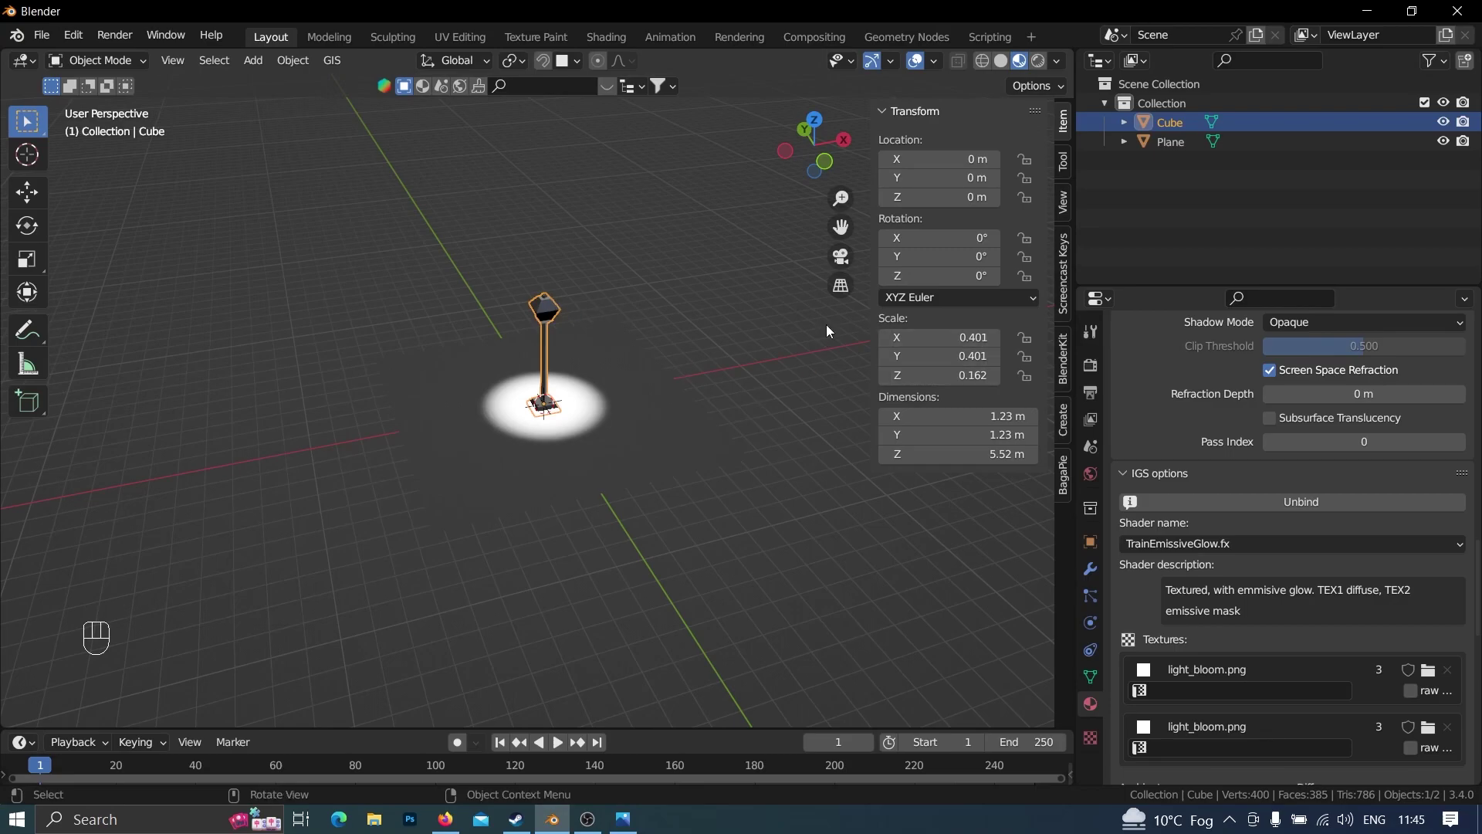
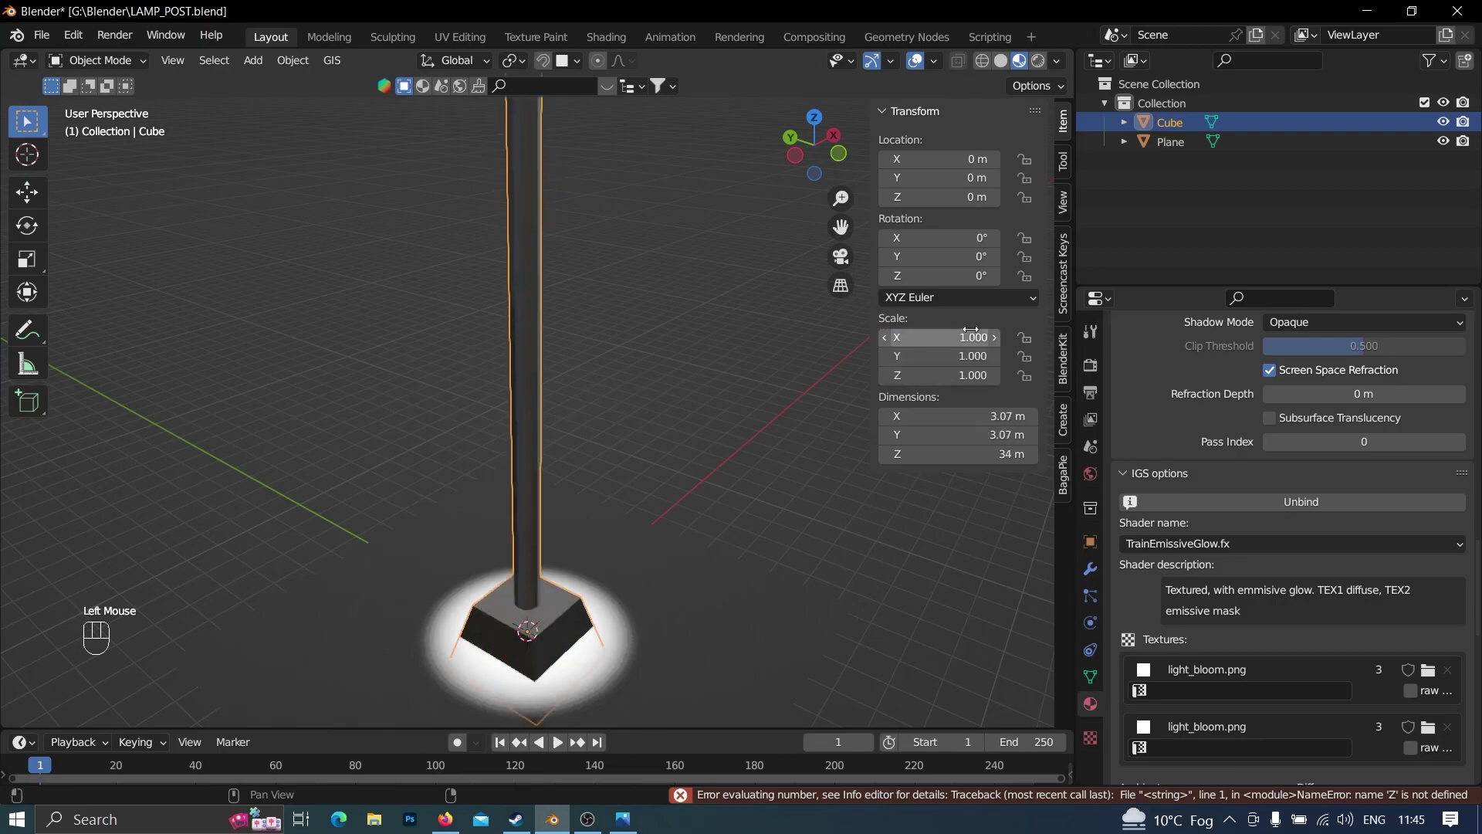
Undo the accidental scale edit so the lamp post returns to its original size
scroll(down, 3)
scroll(down, 3)
drag(594, 347, 593, 391)
drag(614, 443, 576, 437)
click(614, 368)
key(ctrl+z)
key(ctrl+z)
key(ctrl+z)
key(ctrl+z)
key(ctrl+z)
Select the ground plane with the lamp post and apply scale so both read 1.000
scroll(up, 3)
drag(575, 580, 640, 422)
scroll(up, 3)
drag(728, 592, 617, 479)
click(621, 307)
key(a)
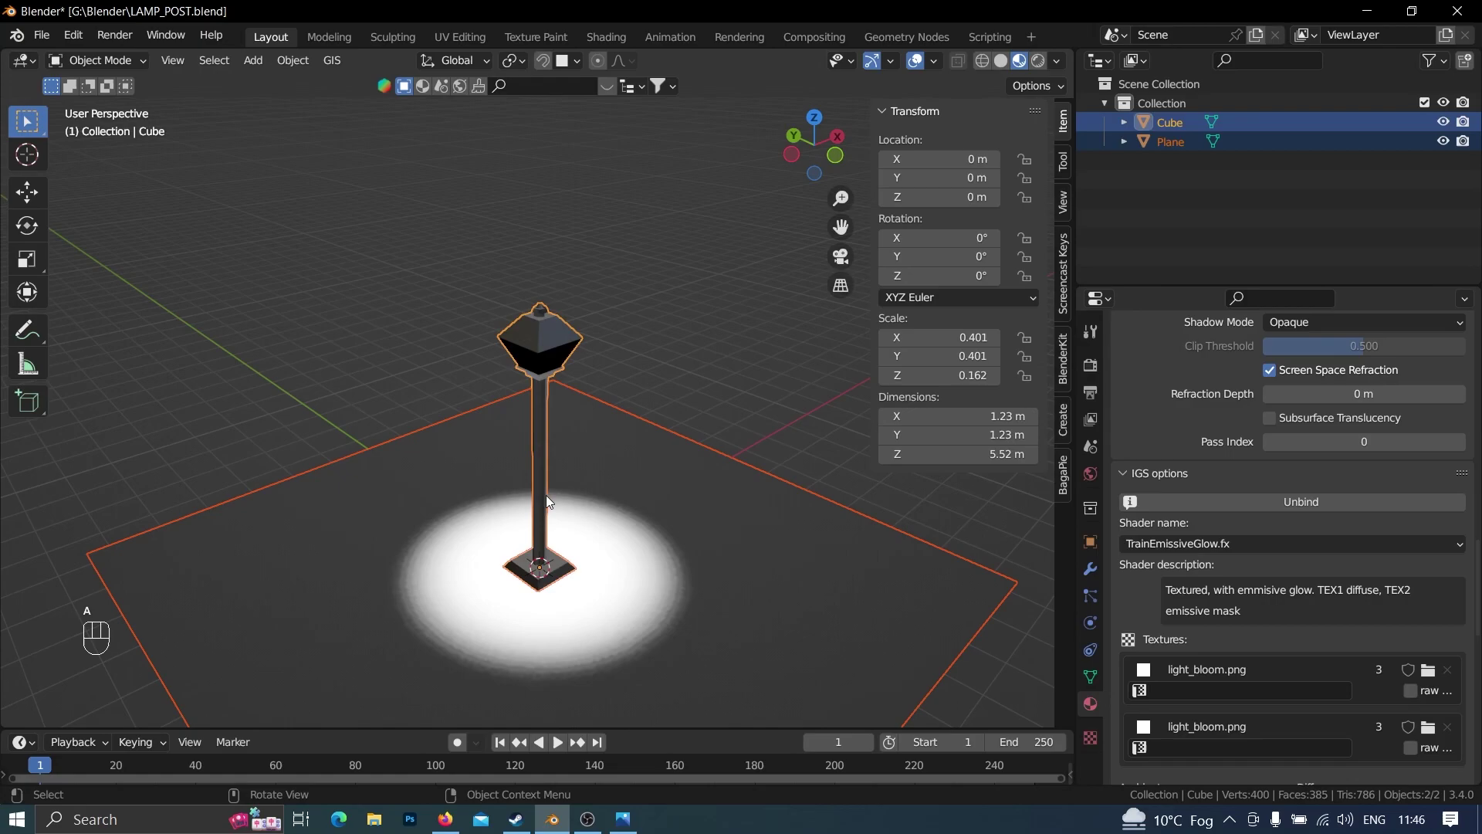
scroll(down, 3)
drag(656, 547, 602, 549)
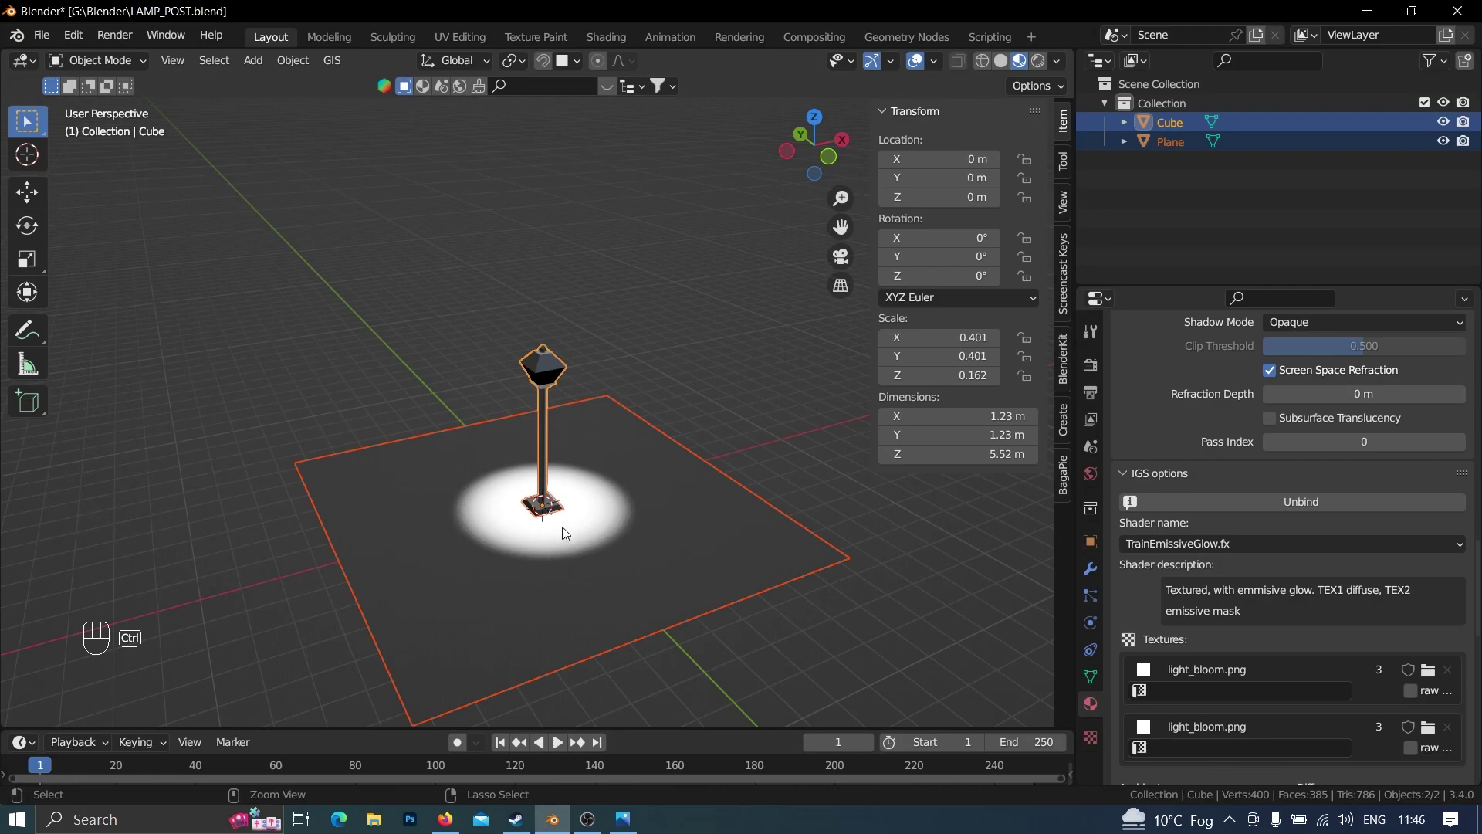
key(ctrl+a)
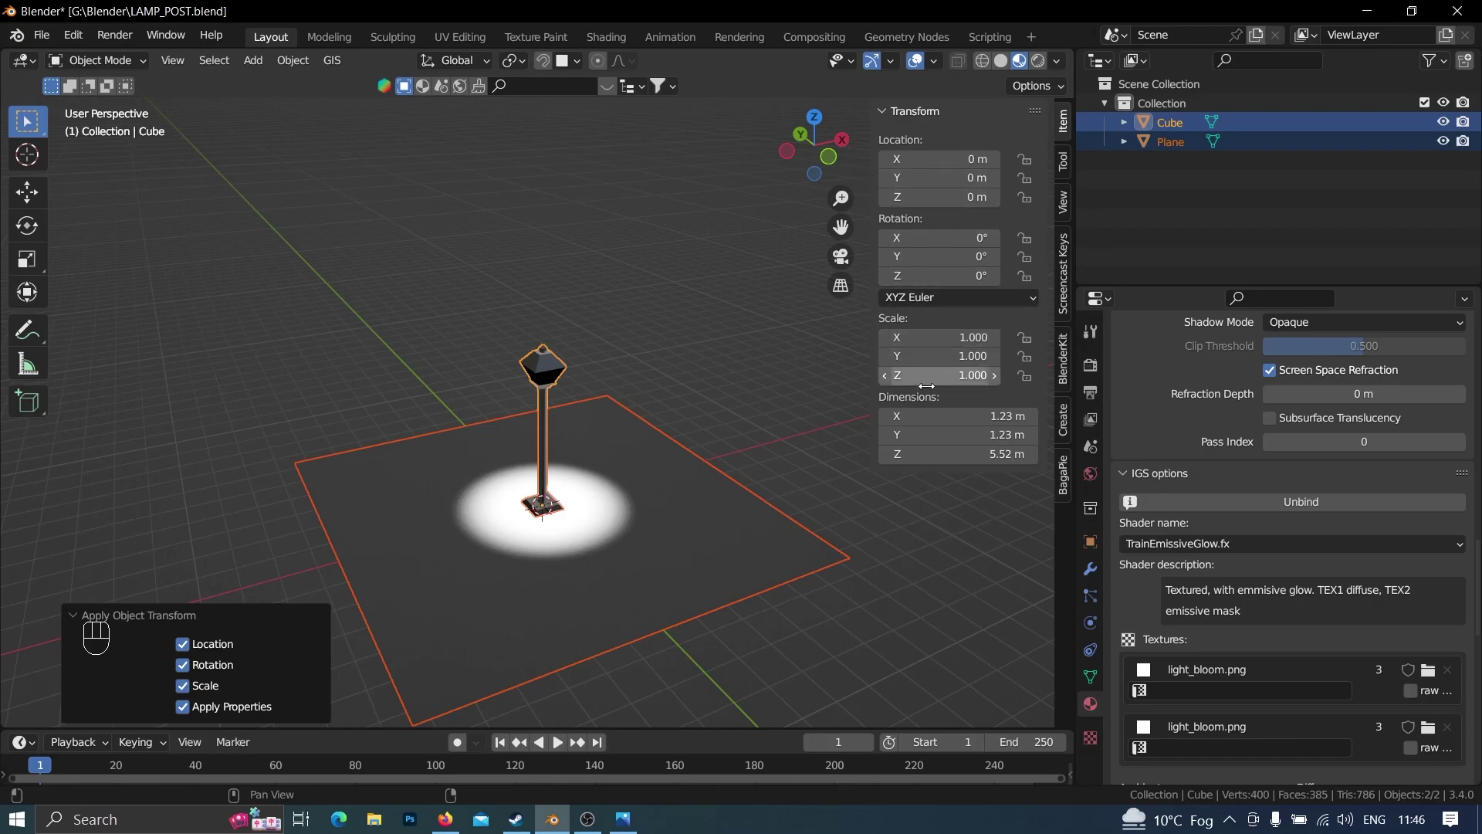
Start the IGS export in the Scenery\lights folder and begin editing the point_light.igs filename
scroll(up, 3)
click(1092, 458)
scroll(up, 3)
scroll(down, 3)
drag(1462, 483, 1337, 490)
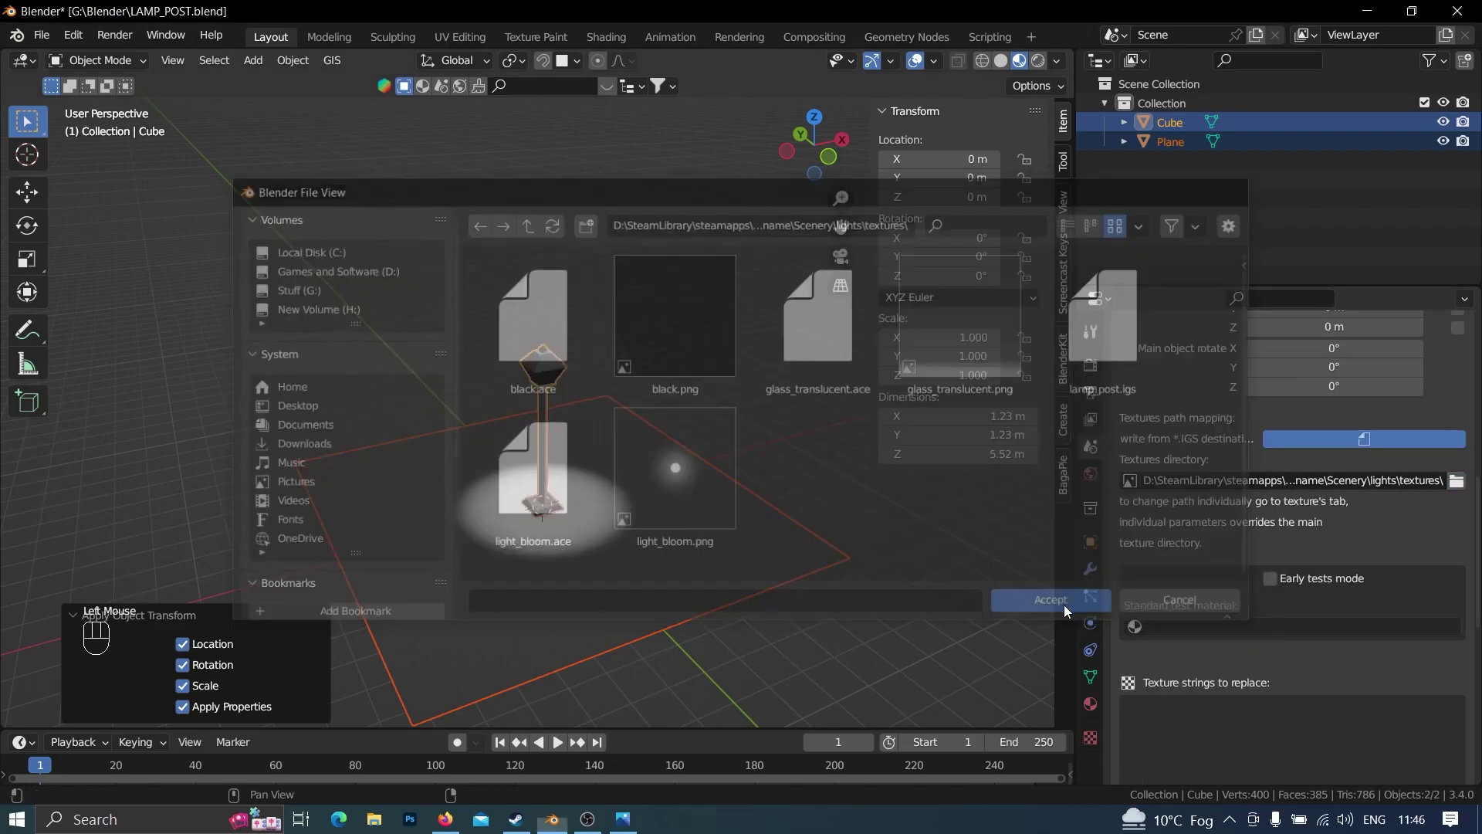
scroll(up, 3)
scroll(up, 3)
click(1163, 581)
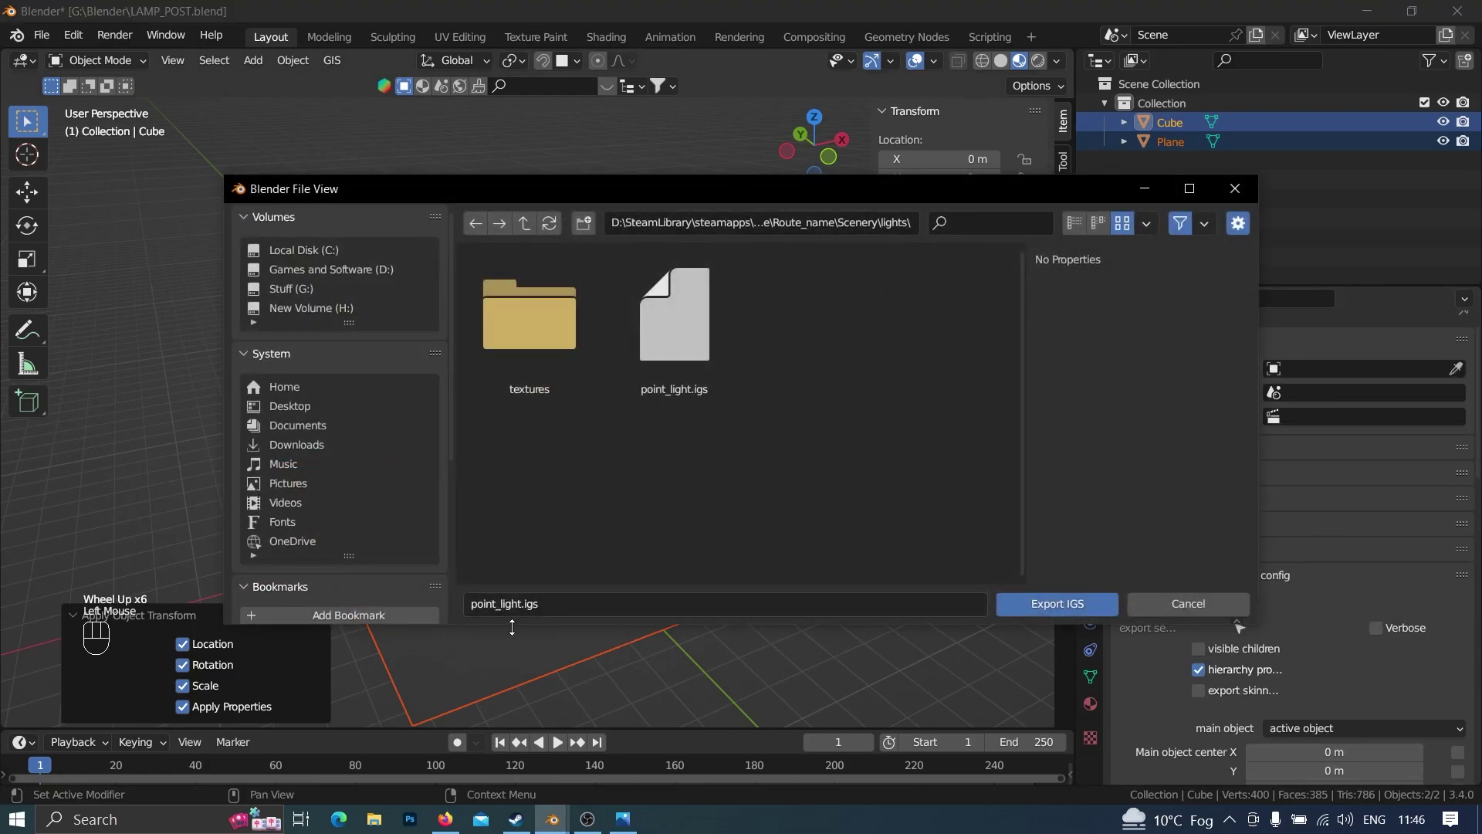